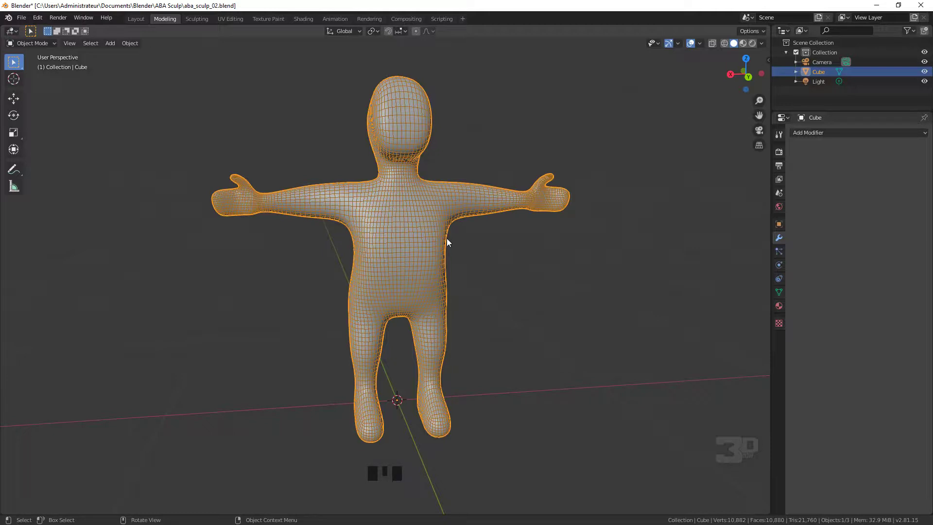
Switch to the Sculpting workspace and frame the red character in the viewport
left_click(441, 228)
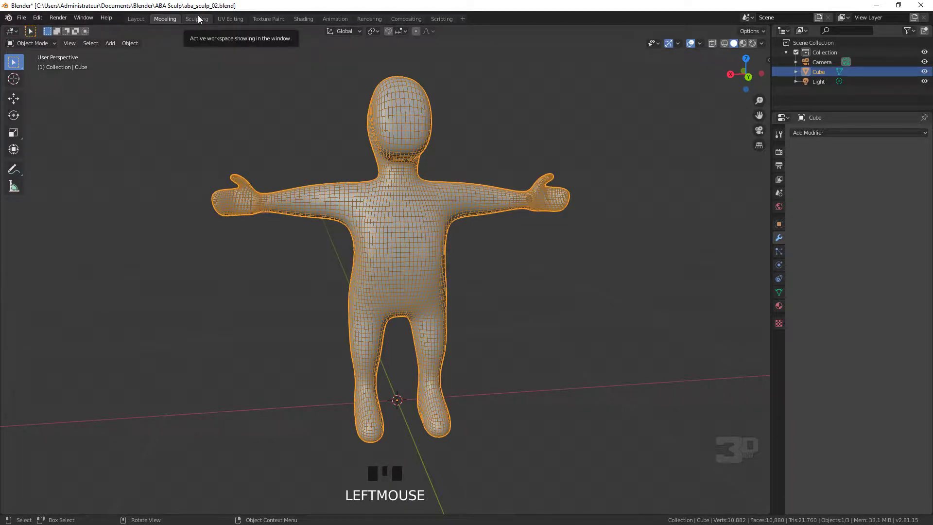
left_click(202, 19)
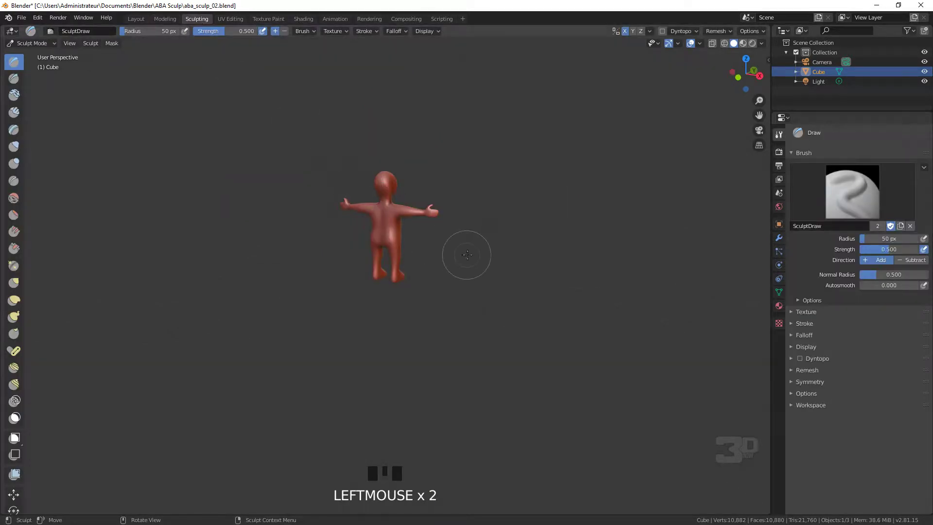
left_click_drag(460, 251, 390, 199)
scroll("up", 3)
Try the MatCap look in Viewport Shading, then return to Material colour
left_click_drag(485, 121, 766, 48)
left_click_drag(766, 48, 758, 183)
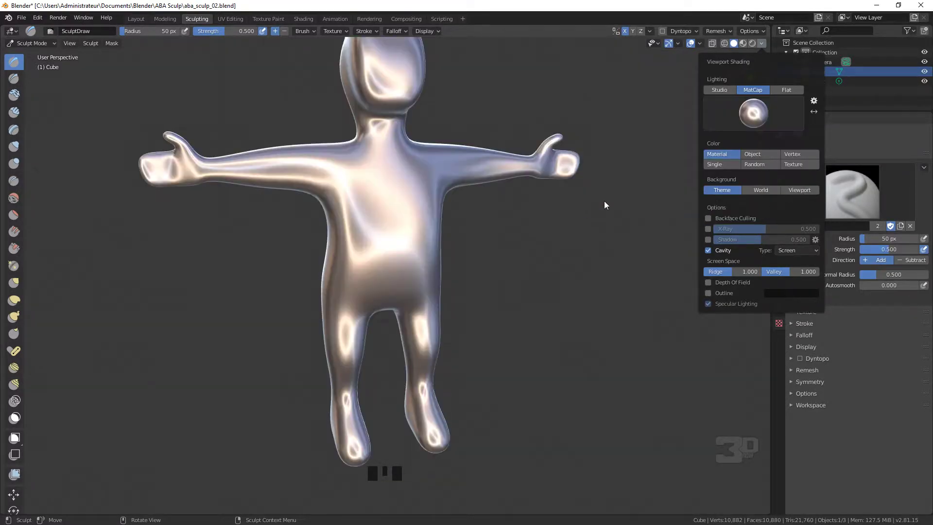
left_click_drag(454, 172, 487, 164)
scroll("up", 3)
left_click_drag(653, 107, 612, 189)
left_click(612, 189)
Zoom the view in on the character ready for sculpting
middle_click(408, 220)
scroll("down", 3)
scroll("down", 3)
scroll("up", 3)
scroll("up", 3)
scroll("up", 3)
scroll("up", 3)
Leave sculpting and return the character to Object Mode
left_click(53, 62)
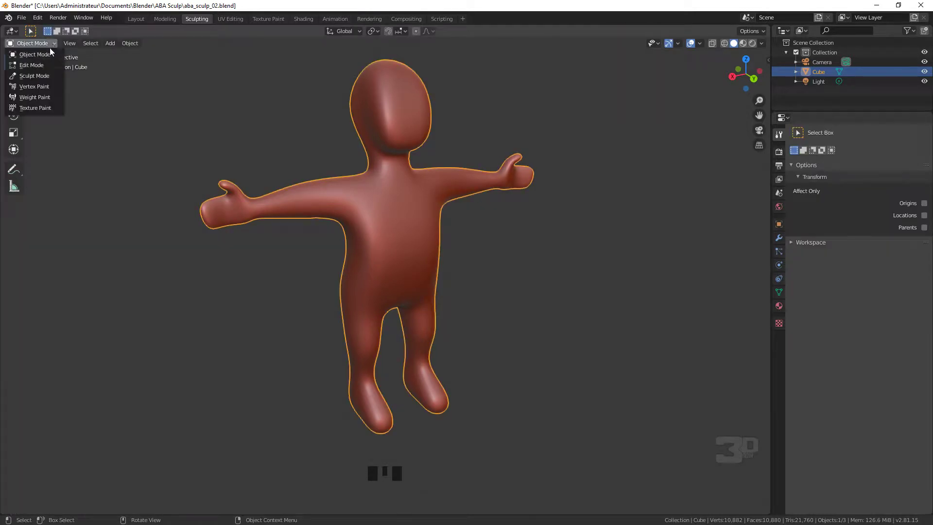
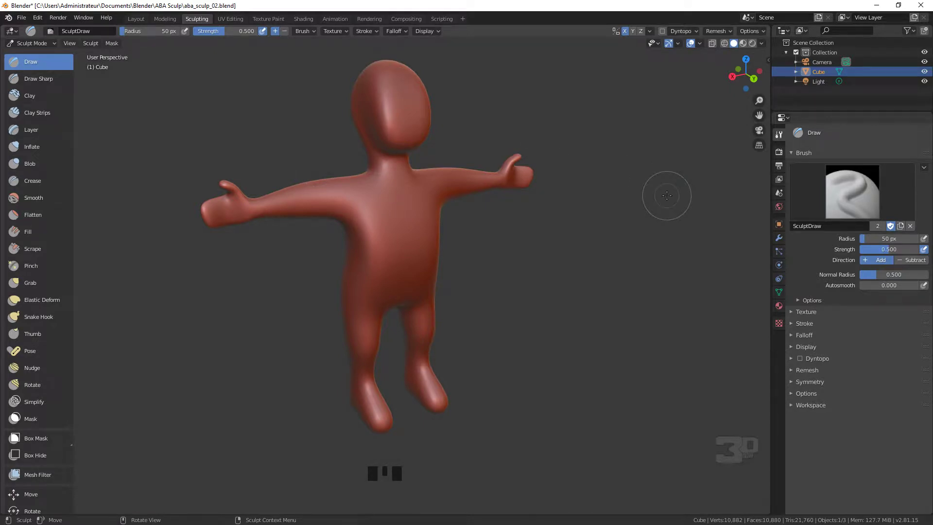
Toggle the 3D viewport's maximized area repeatedly with Ctrl+Space
key("ctrl+space")
key("ctrl+space")
key("ctrl+space")
key("ctrl+space")
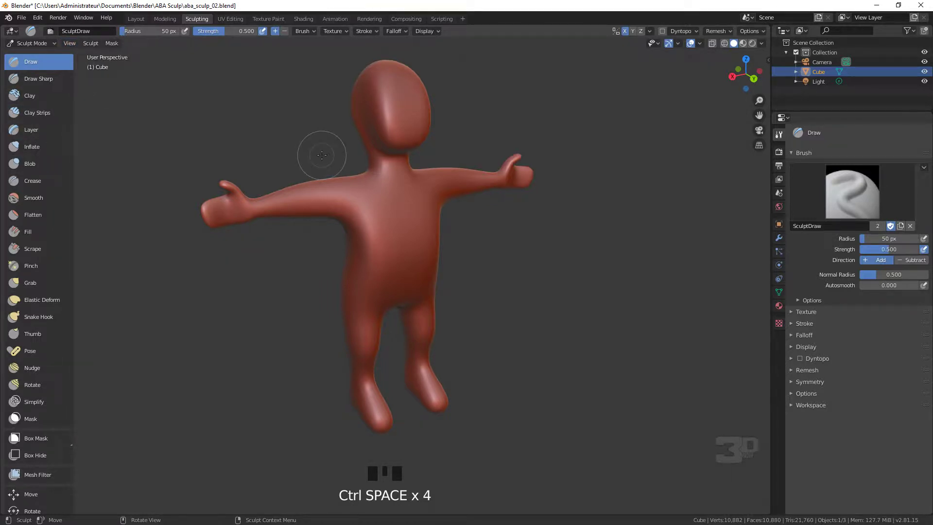
Hide the sidebar and toolbar so the 3D view fills the whole window
key("n")
key("n")
key("n")
key("n")
key("t")
key("t")
key("t")
key("n")
key("t")
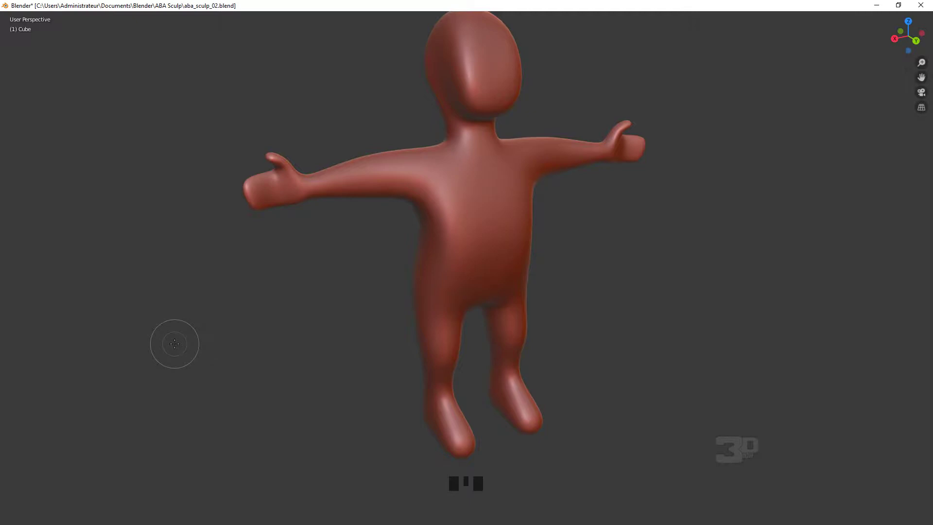
Toggle Fullscreen Area for the 3D viewport with Ctrl+Alt+Space
key("ctrl+alt+space")
key("ctrl+alt+space")
key("ctrl+alt+space")
key("ctrl+alt+space")
key("ctrl+alt+space")
key("ctrl+alt+space")
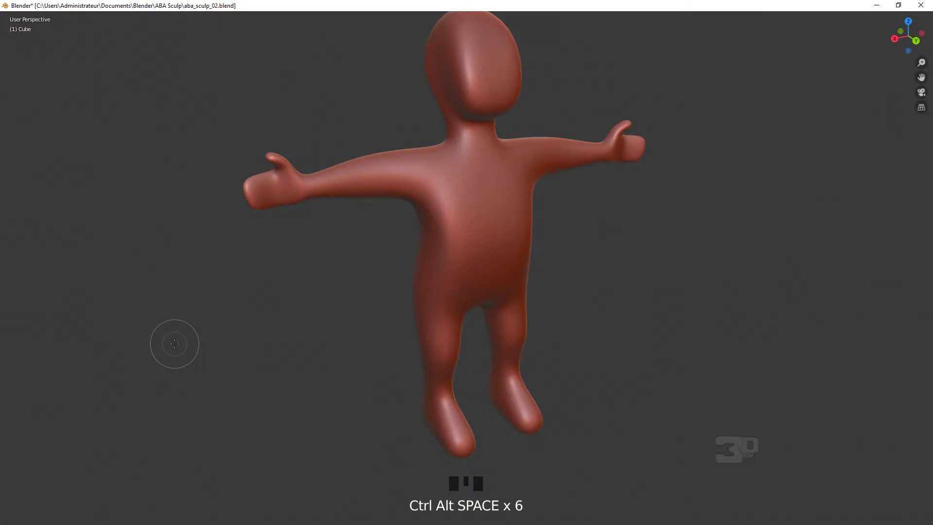
Bring back the transform sidebar, the sculpt brush toolbar and the brush settings
key("n")
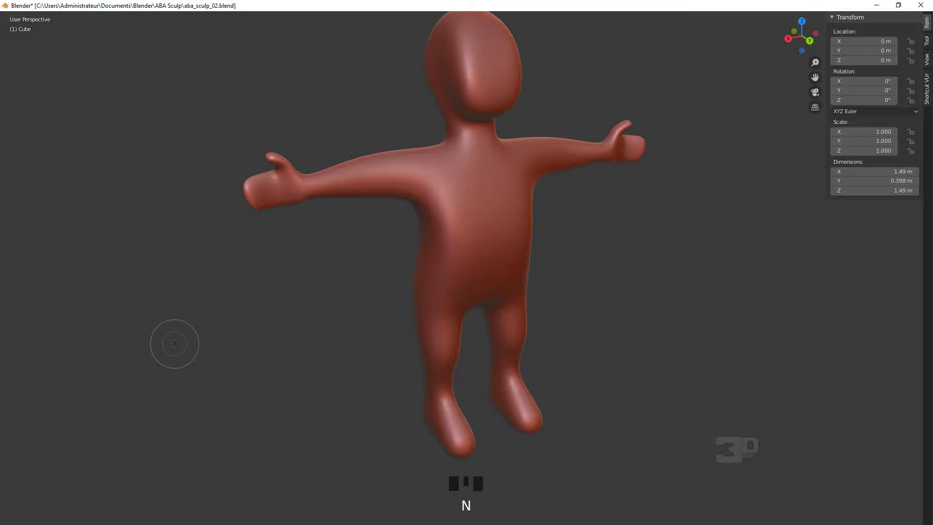
key("t")
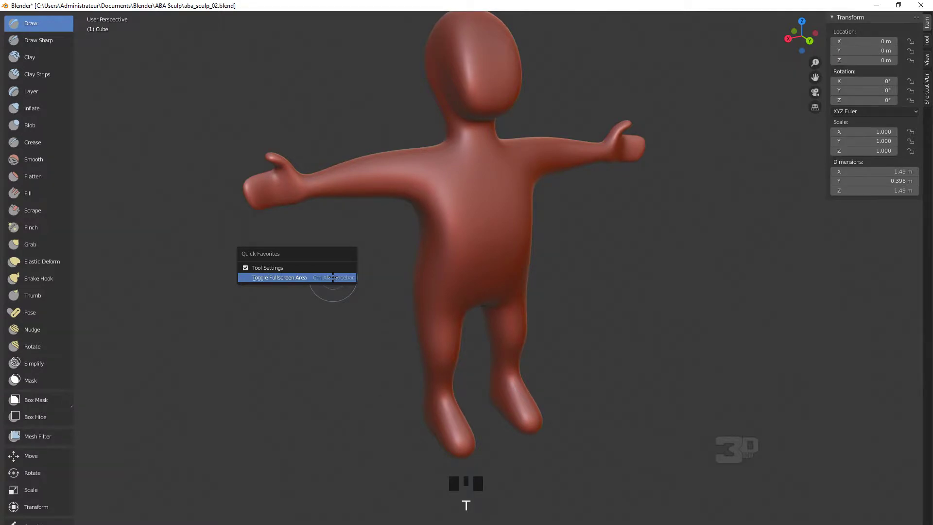
key("q")
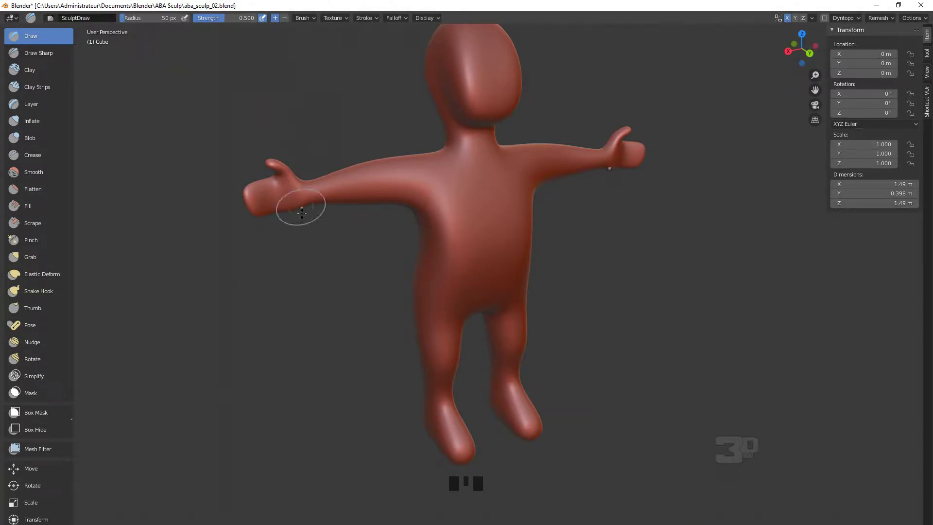
Scroll the sidebar Tool panel to reach the brush's symmetry settings
scroll("down", 3)
scroll("up", 3)
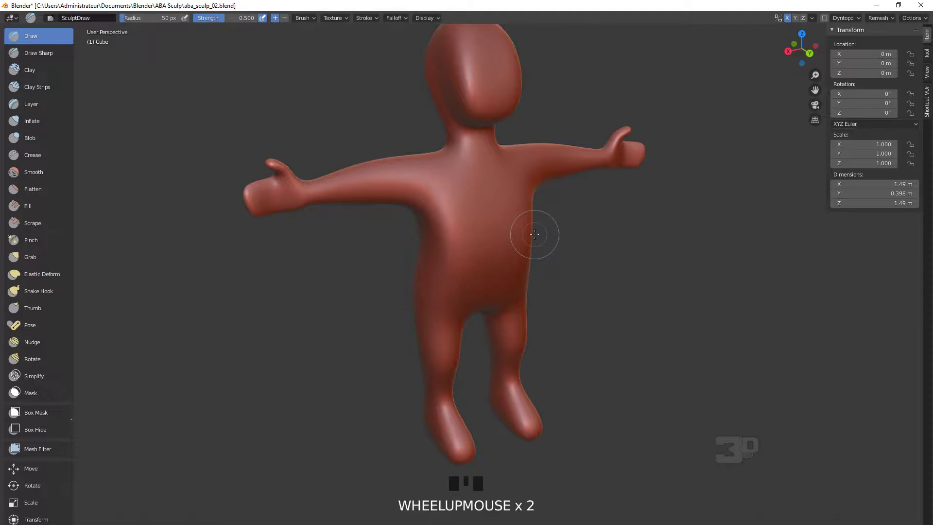
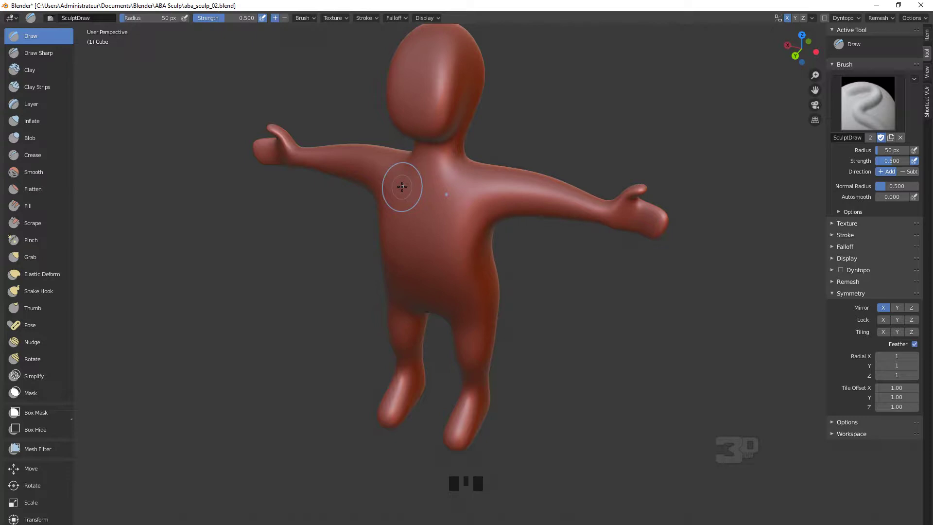
Inspect the vertices in Edit Mode, return to Sculpt Mode and orbit to the character's back
key("Tab")
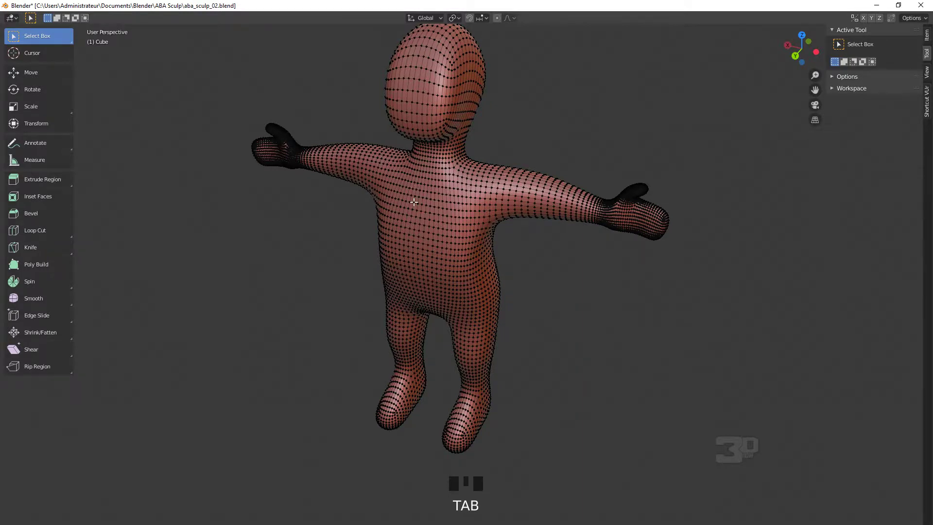
key("Tab")
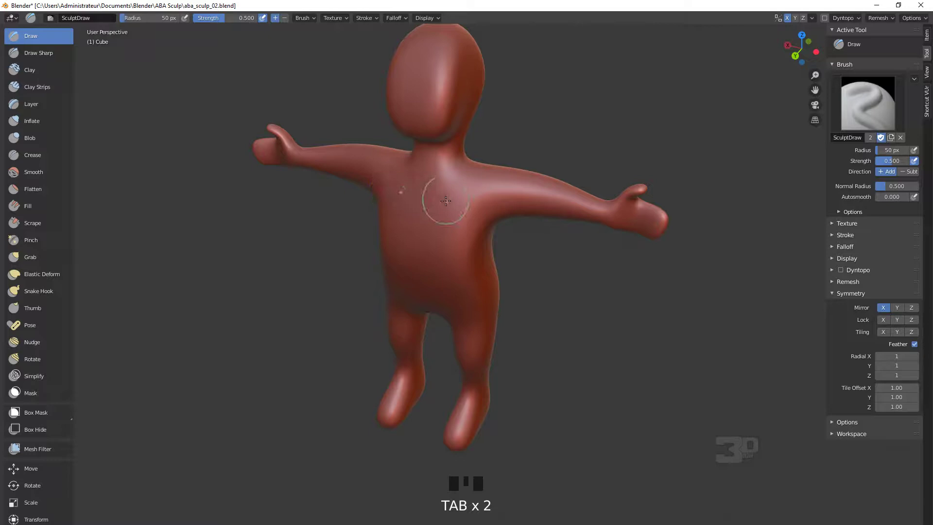
left_click_drag(453, 199, 423, 157)
left_click_drag(424, 157, 442, 200)
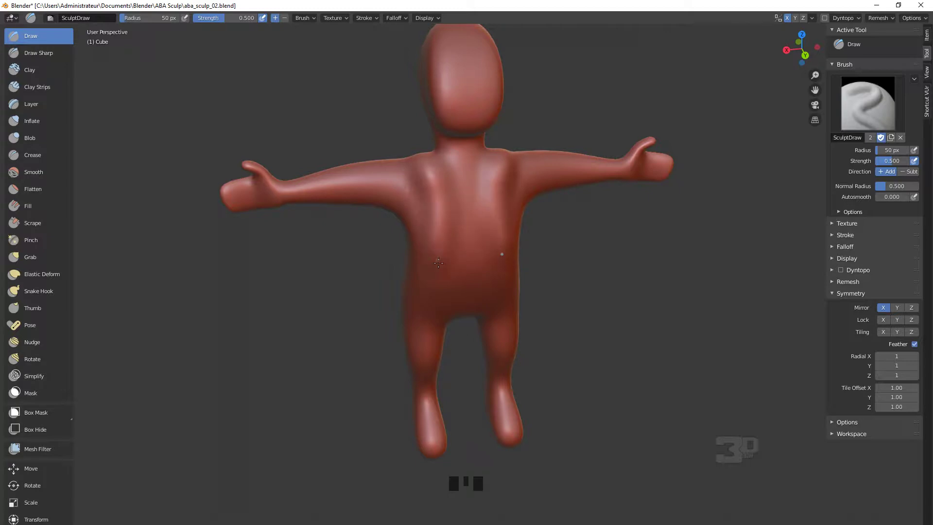
Sculpt a raised band around the lower back with the Draw brush
left_click_drag(445, 281, 486, 281)
middle_click(486, 282)
scroll("up", 3)
left_click_drag(551, 258, 522, 244)
middle_click(522, 244)
scroll("up", 3)
Add raised volume across the upper back near the neck
left_click_drag(451, 226, 590, 92)
left_click_drag(590, 92, 557, 89)
left_click_drag(558, 89, 523, 108)
Undo the last Draw stroke on the upper back
key("ctrl+z")
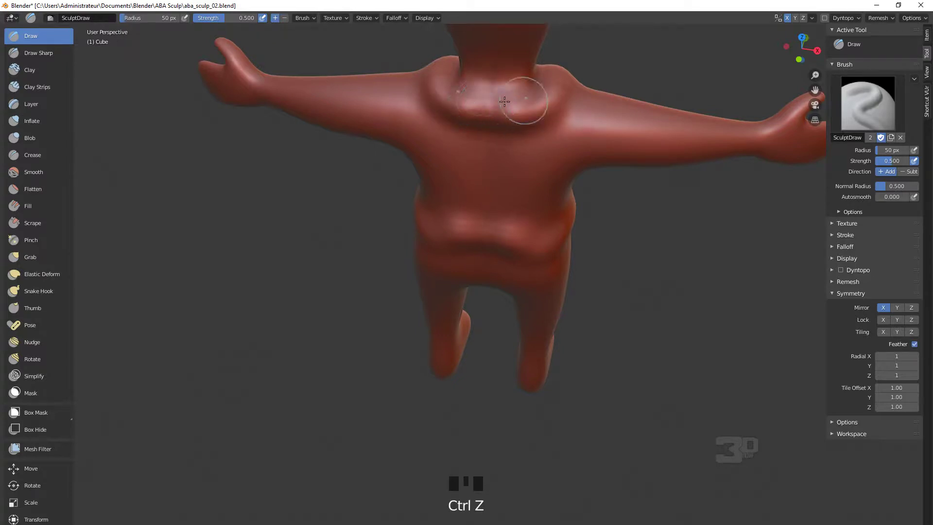
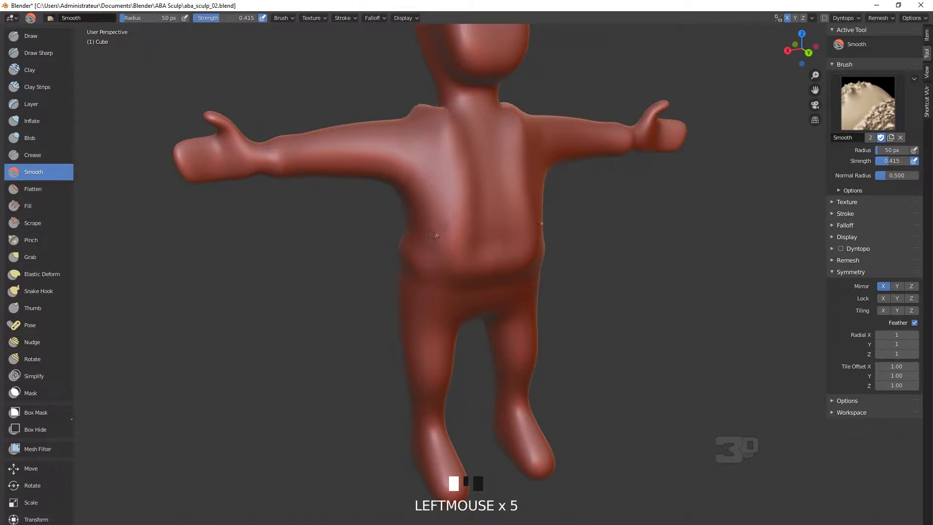
Smooth out the bumps on the character's back with the Smooth brush
middle_click(449, 198)
scroll("up", 3)
left_click_drag(473, 185, 479, 161)
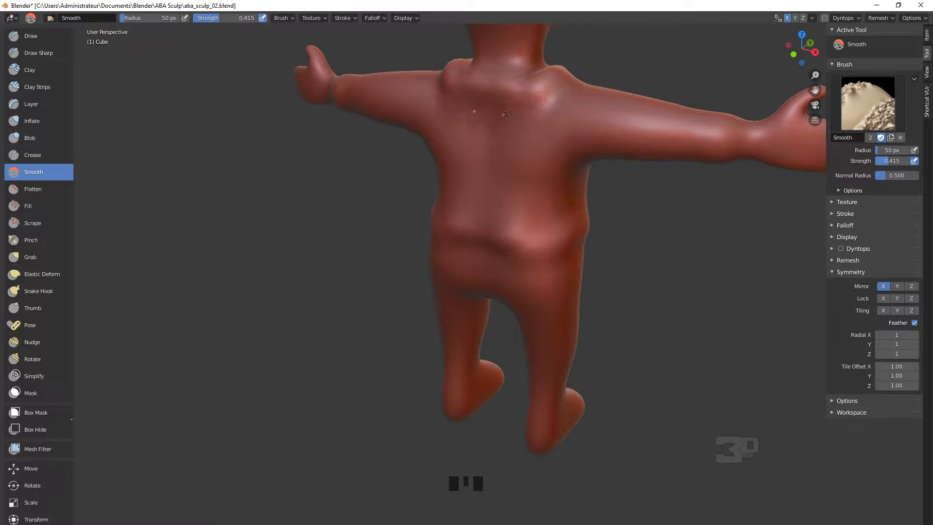
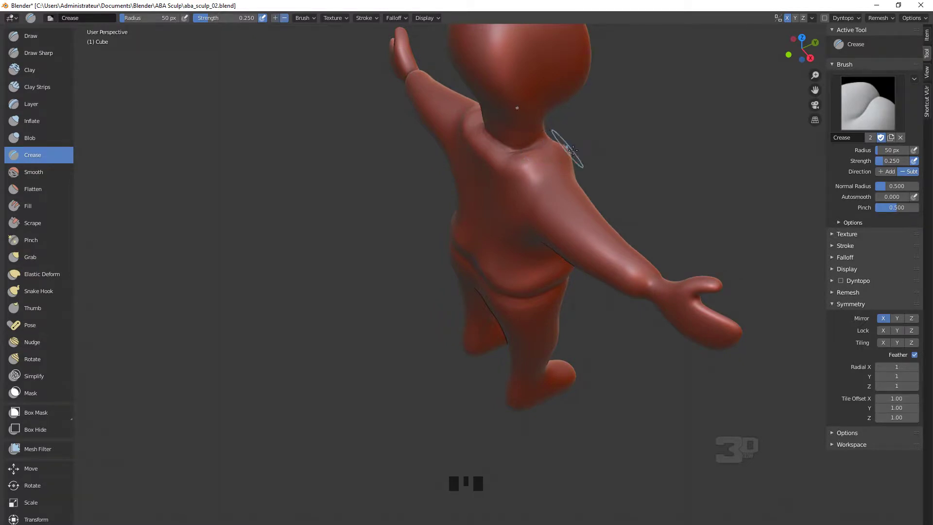
Crease lines along the shoulder and across the lower back, then orbit to the character's side
left_click_drag(546, 146, 542, 209)
scroll("up", 3)
left_click_drag(529, 139, 484, 123)
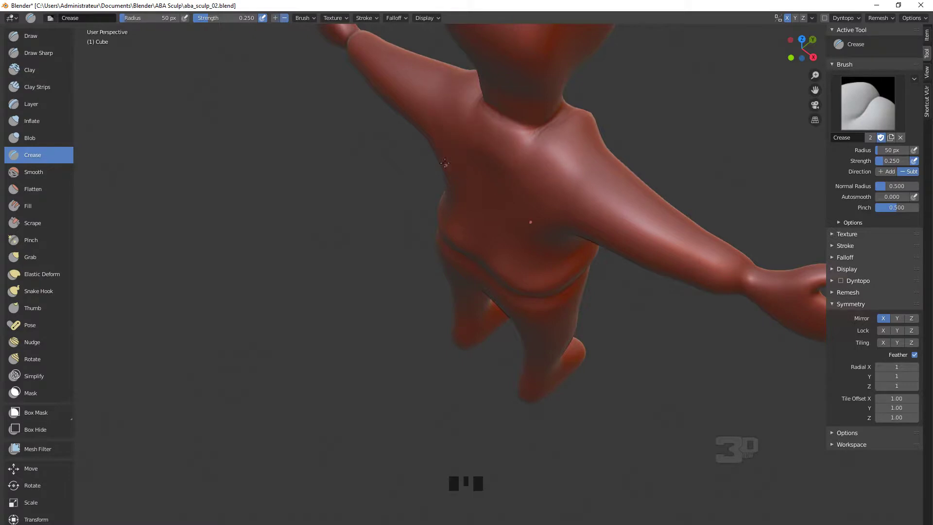
left_click_drag(595, 144, 603, 122)
middle_click(603, 121)
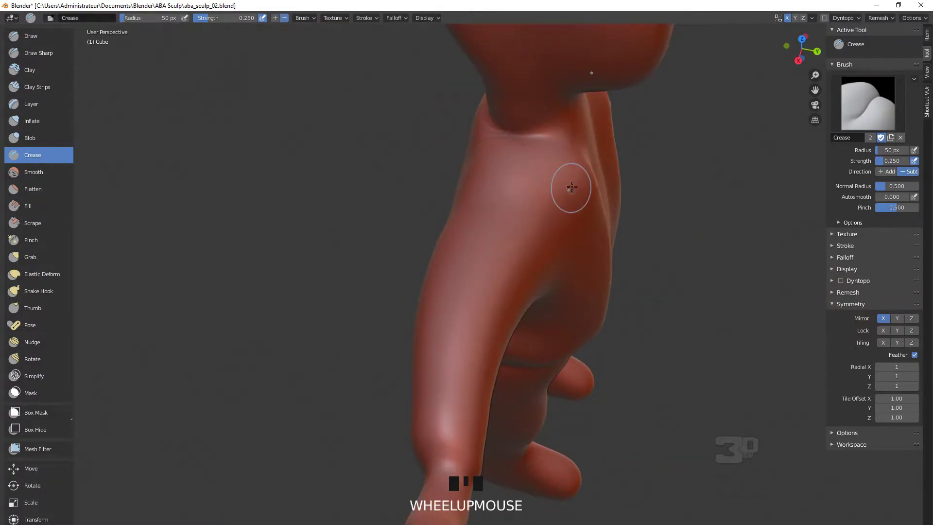
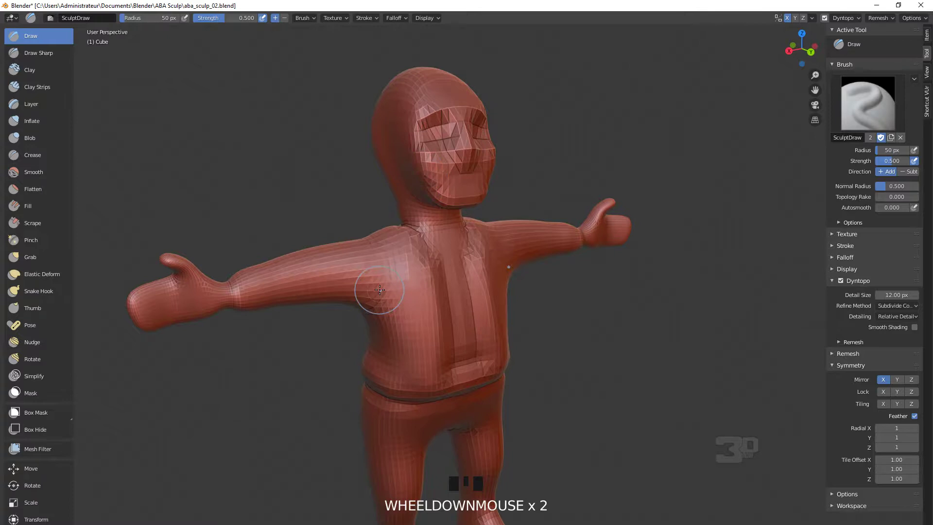
Frame the head and shoulders and show the dynamic topology mesh with smooth shading
scroll("up", 3)
left_click_drag(920, 332, 920, 331)
left_click(920, 332)
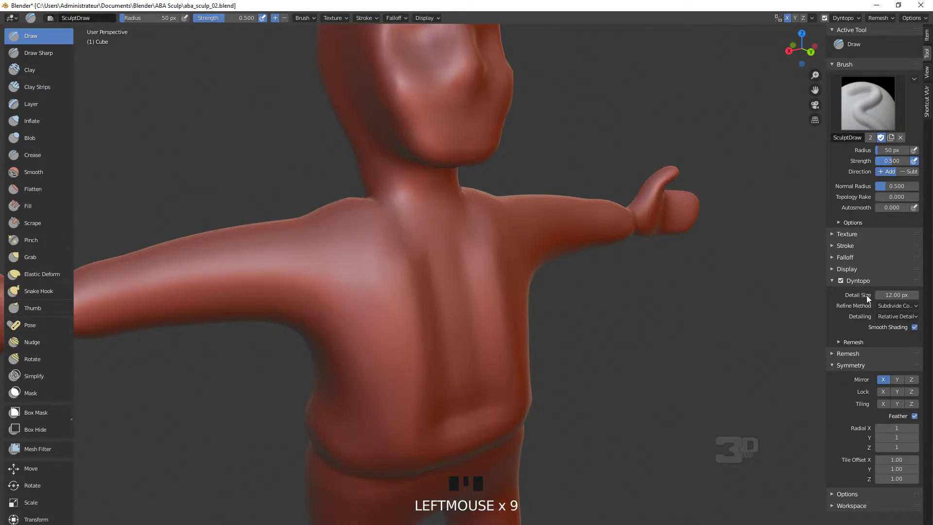
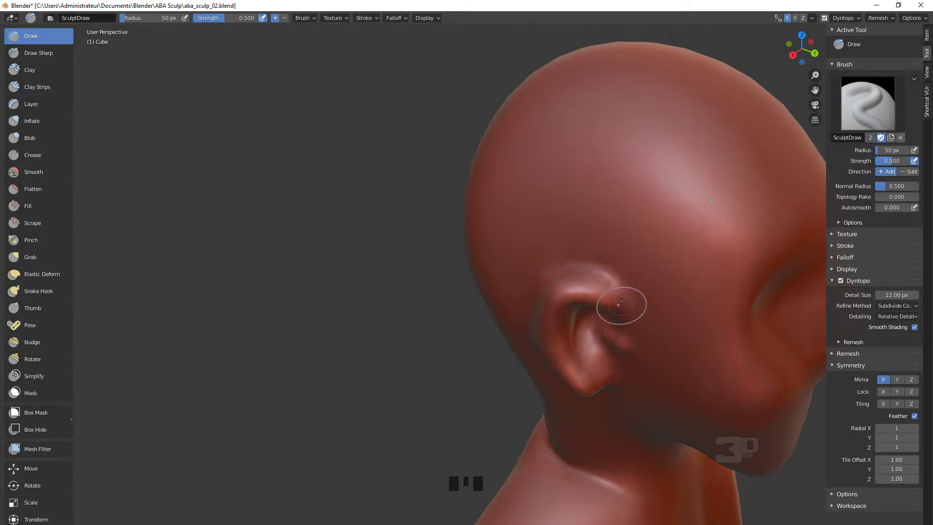
Sculpt the inner fold of the ear with the Draw brush and view it from behind
left_click_drag(634, 262, 598, 313)
middle_click(598, 313)
scroll("up", 3)
left_click_drag(757, 104, 734, 181)
Crease the back edge of the ear so its outline reads clearly
scroll("down", 3)
left_click_drag(638, 227, 540, 264)
scroll("up", 3)
scroll("up", 3)
Deepen the seam behind the ear with the Crease brush
left_click_drag(53, 152, 643, 241)
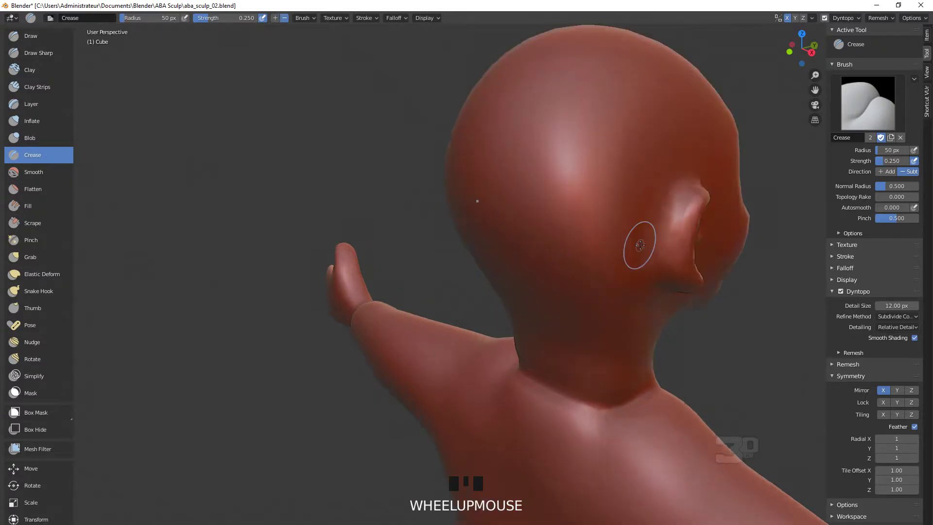
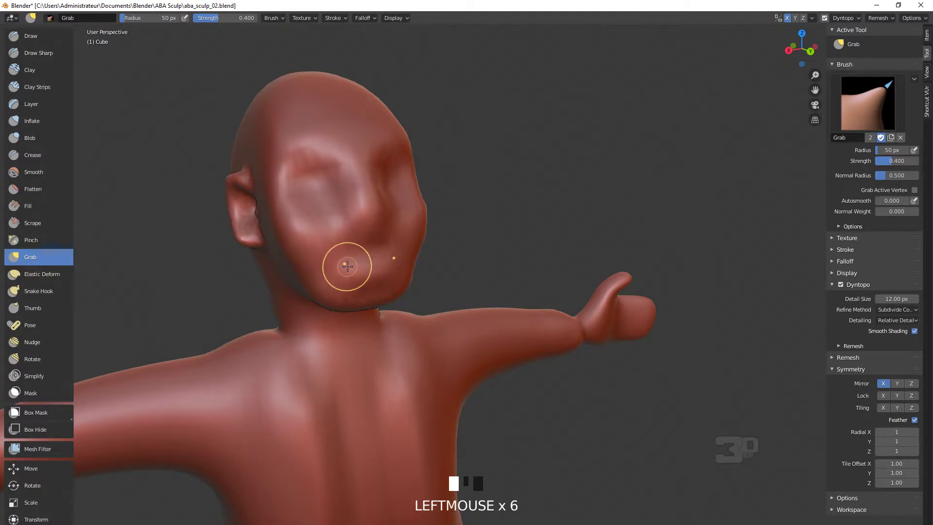
Reshape the jaw with the Grab brush enlarged to 282 px radius
scroll("up", 3)
scroll("down", 3)
scroll("up", 3)
scroll("down", 3)
scroll("up", 3)
scroll("down", 3)
scroll("up", 3)
scroll("down", 3)
scroll("up", 3)
scroll("down", 3)
scroll("up", 3)
scroll("down", 3)
scroll("up", 3)
scroll("down", 3)
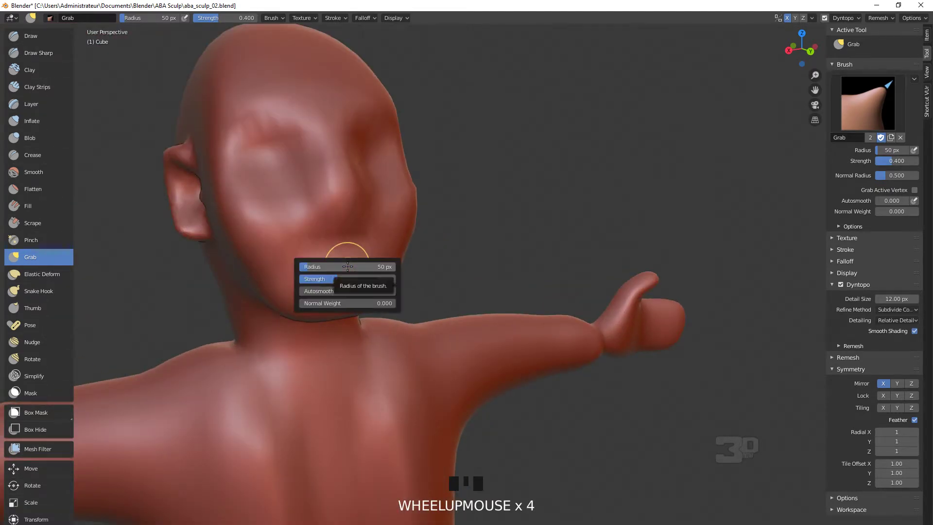
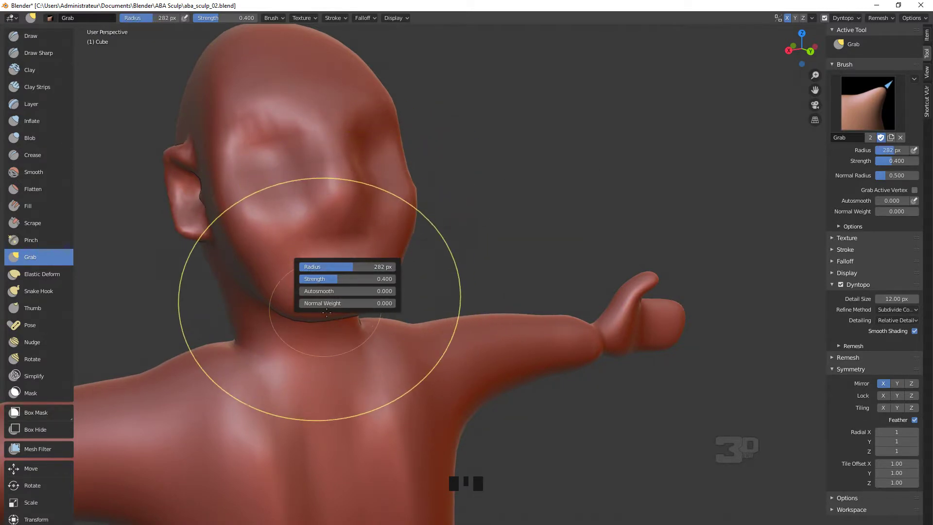
left_click_drag(342, 305, 405, 261)
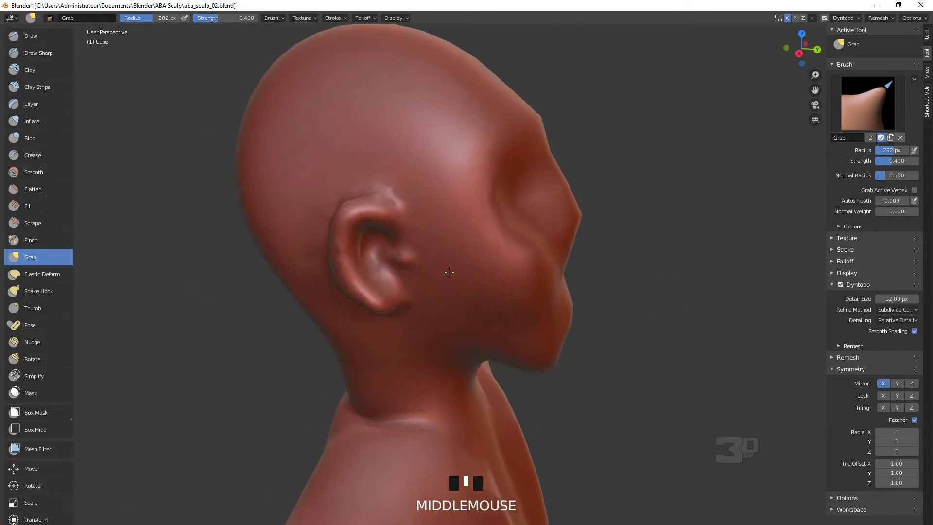
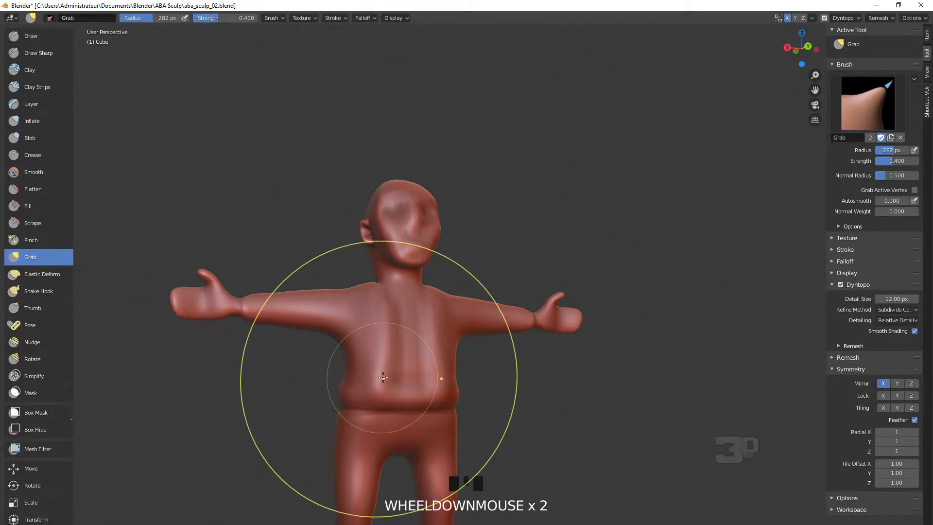
Push the belly into a rounder shape and check it from the side
left_click_drag(357, 406, 466, 396)
left_click_drag(404, 396, 475, 397)
scroll("up", 3)
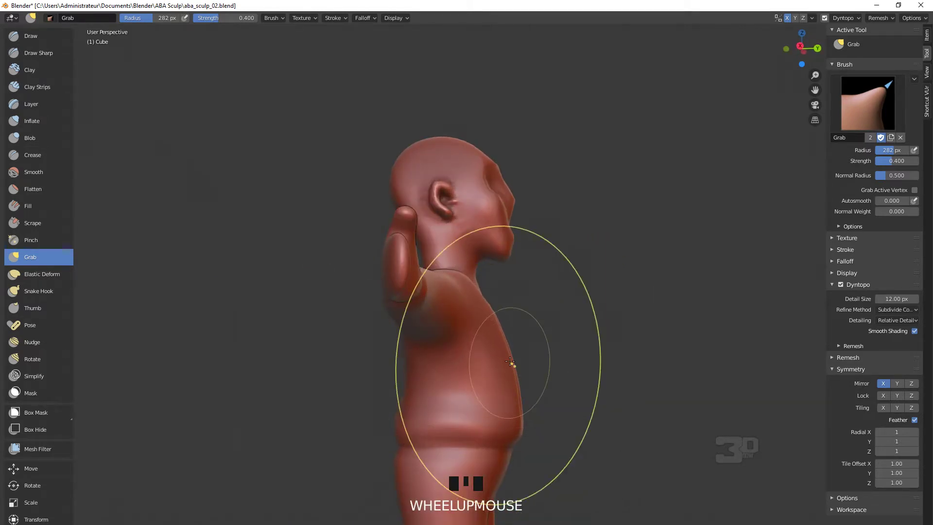
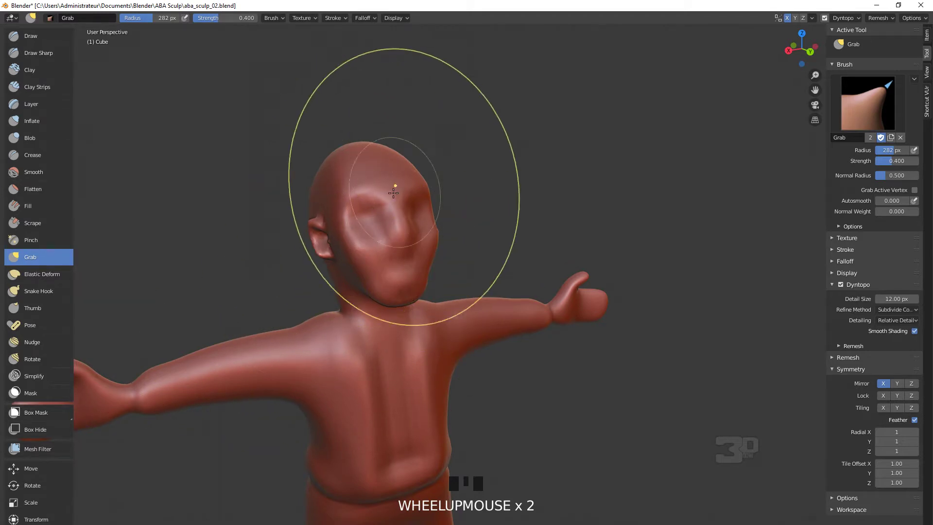
Broaden the chest and front torso with the Grab brush
scroll("down", 3)
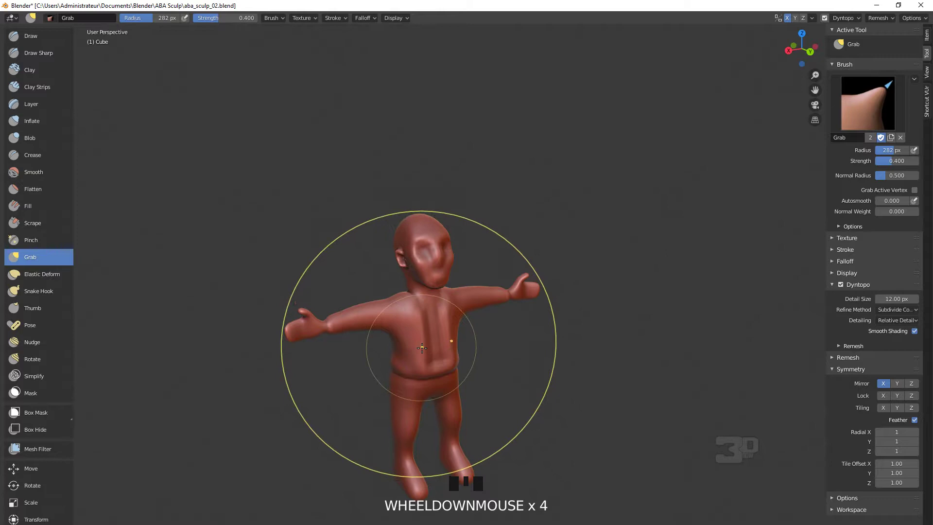
left_click_drag(445, 316, 453, 208)
scroll("up", 3)
left_click_drag(488, 165, 864, 70)
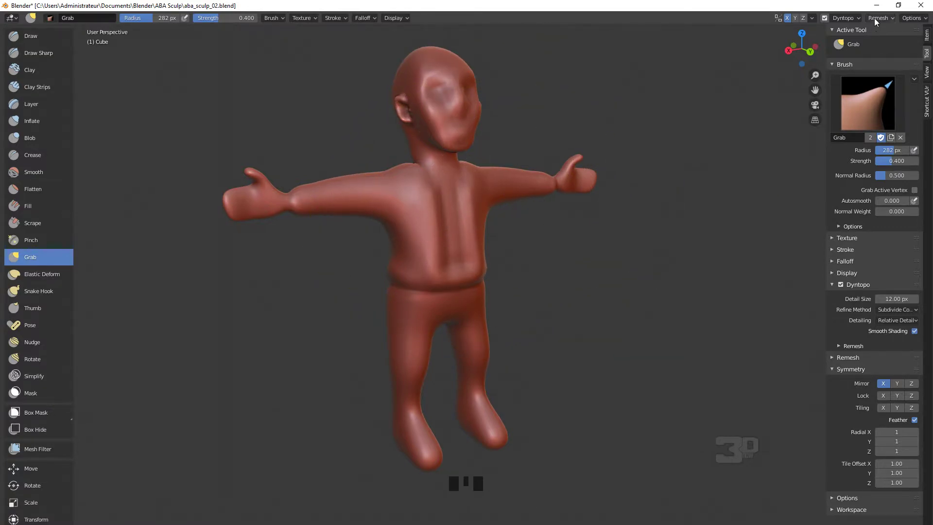
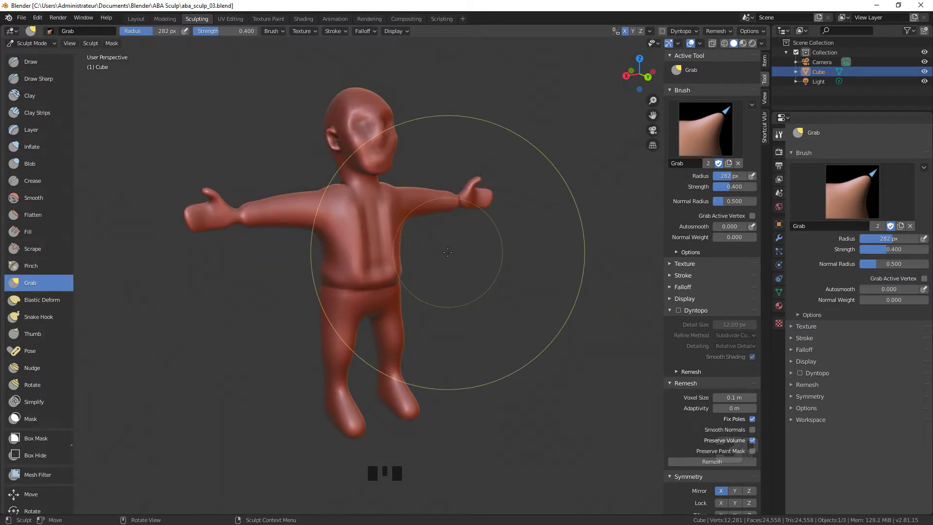
Maximize the 3D viewport so the model view fills the window
key("ctrl+alt+space")
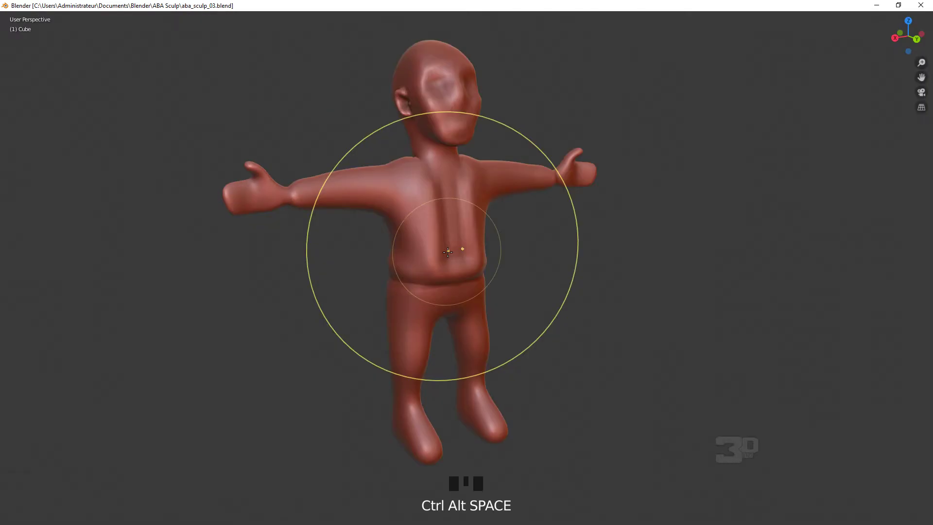
Bring up the save-as file browser, cancel it, and show the sculpt toolbar
key("ctrl+shift+s")
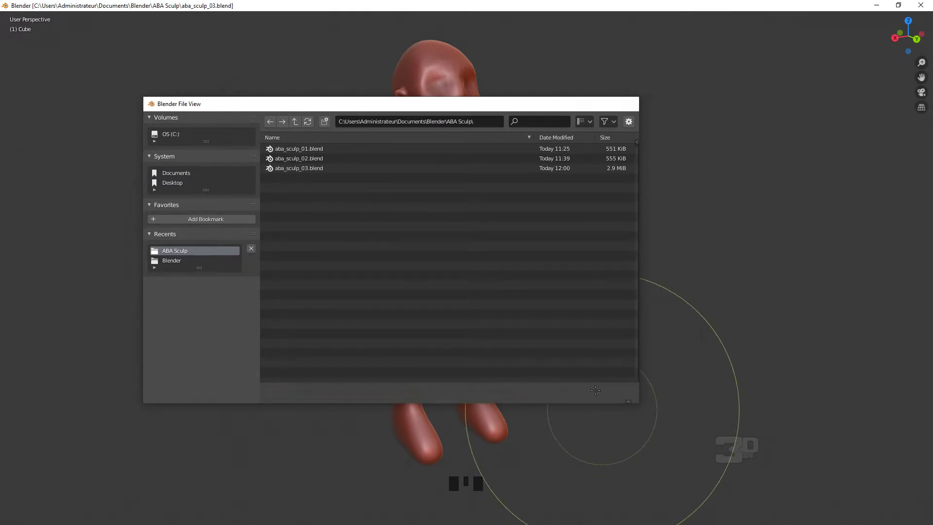
key("n")
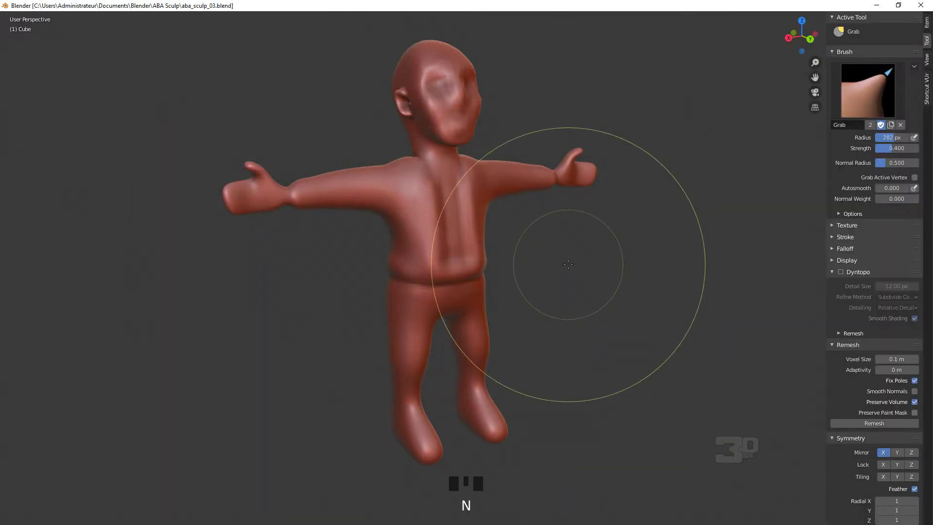
key("t")
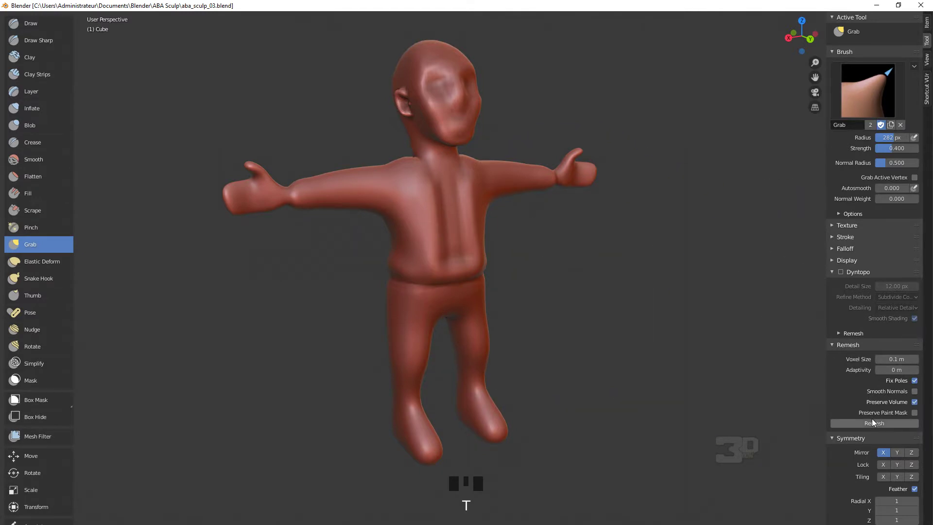
Undo the blocky 0.1 m remesh to restore the smooth sculpted figure
left_click_drag(874, 428, 427, 192)
key("ctrl+z")
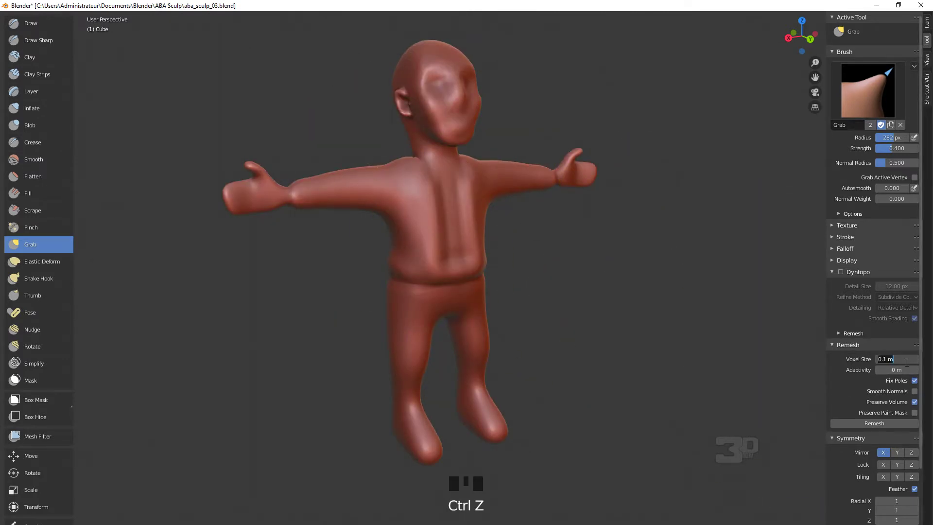
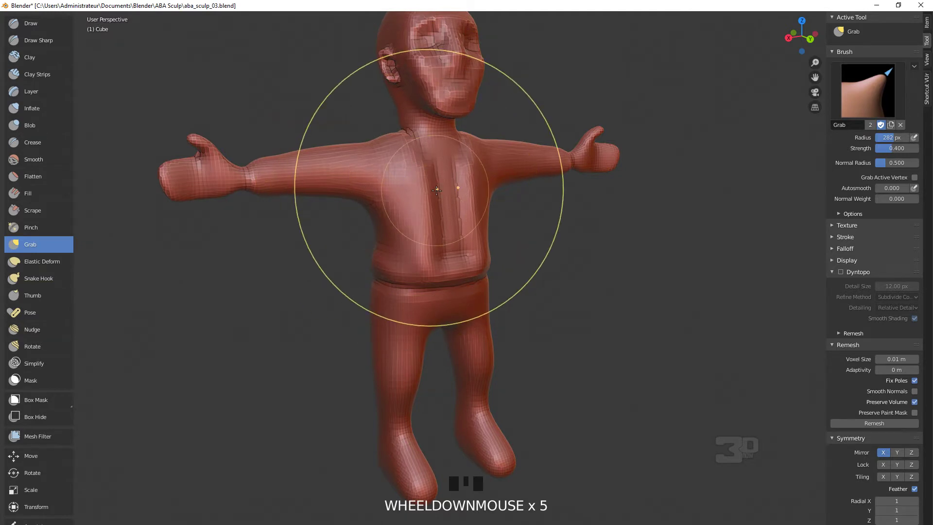
Turn Dyntopo back on in the Tool sidebar and orbit to the head
left_click_drag(388, 137, 918, 318)
left_click(918, 319)
left_click_drag(918, 319, 493, 141)
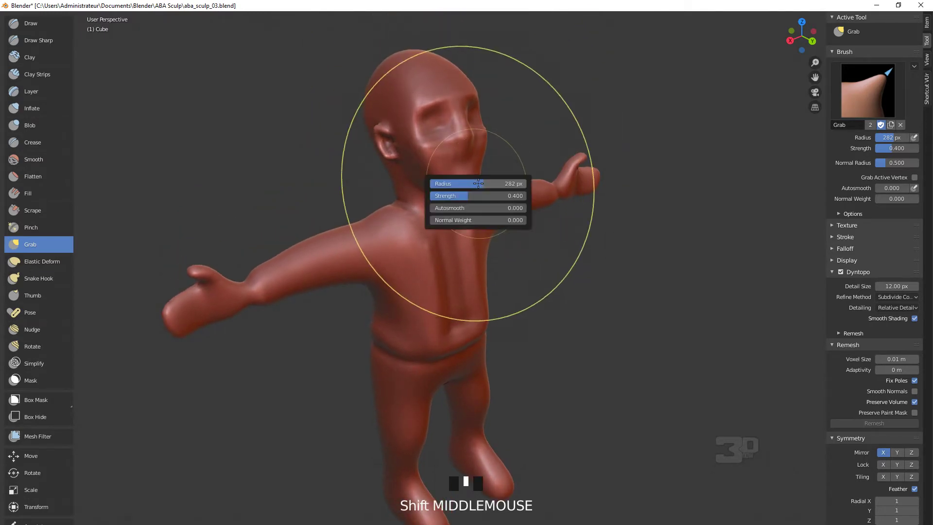
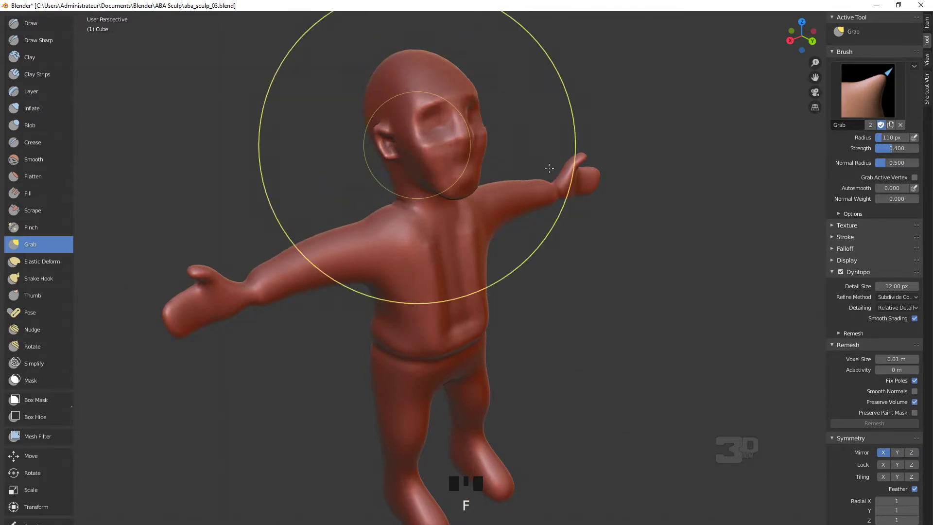
Shrink the Grab brush to about 84 px and zoom in on the face
key("f")
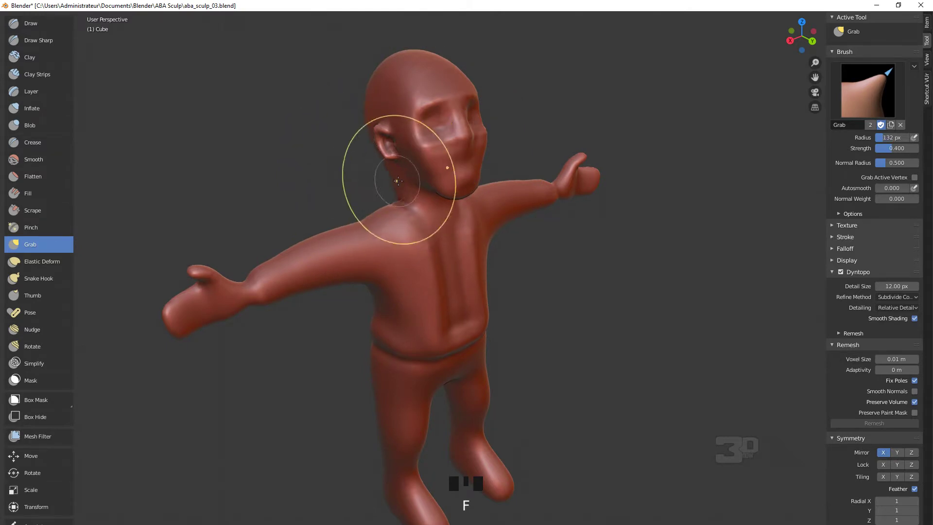
key("f")
scroll("up", 3)
middle_click(461, 133)
scroll("up", 3)
left_click_drag(468, 182, 454, 159)
middle_click(467, 143)
scroll("up", 3)
Push the brow area of the face into shape with the small Grab brush
left_click_drag(231, 144, 379, 84)
key("ctrl+z")
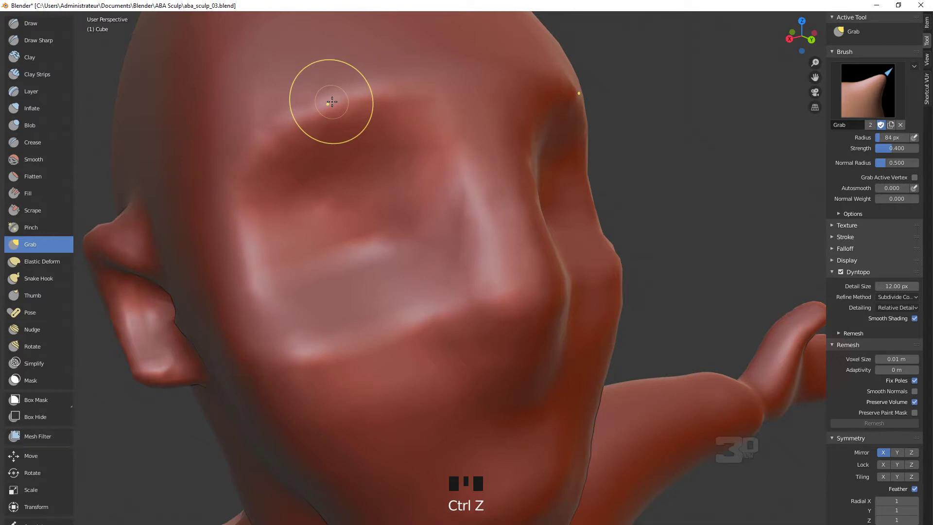
Carve deep eye sockets with the Draw Sharp brush in Subtract direction
left_click(39, 24)
left_click_drag(242, 147, 498, 306)
scroll("down", 3)
left_click_drag(494, 304, 323, 318)
Shape the nose, open up the mouth and sharpen around the right eye
left_click_drag(322, 318, 54, 48)
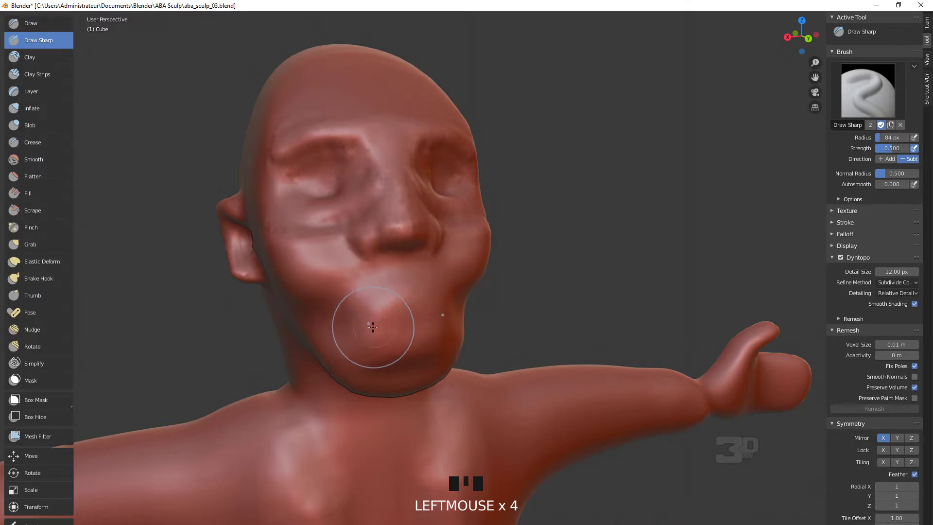
left_click_drag(374, 324, 433, 319)
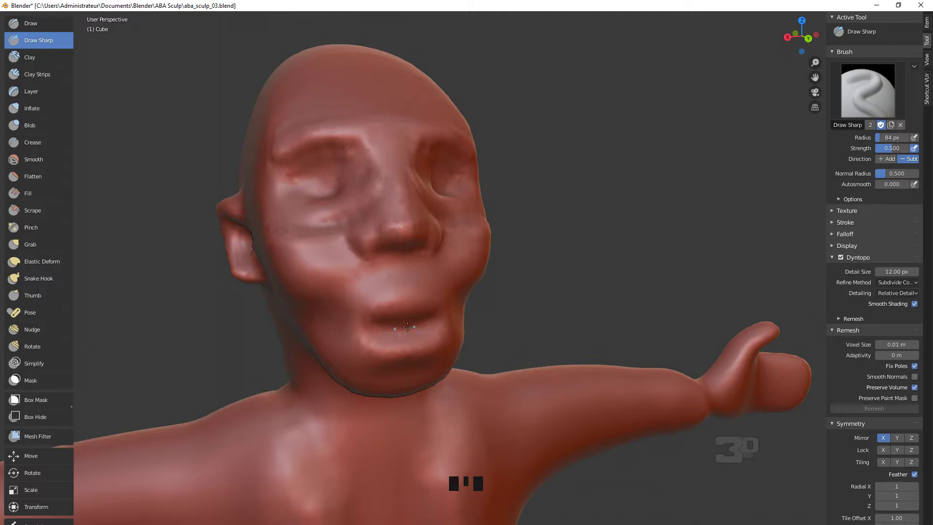
left_click_drag(434, 302, 332, 182)
Refine the eye sockets and build up a brow ridge around both eyes
left_click_drag(332, 182, 57, 64)
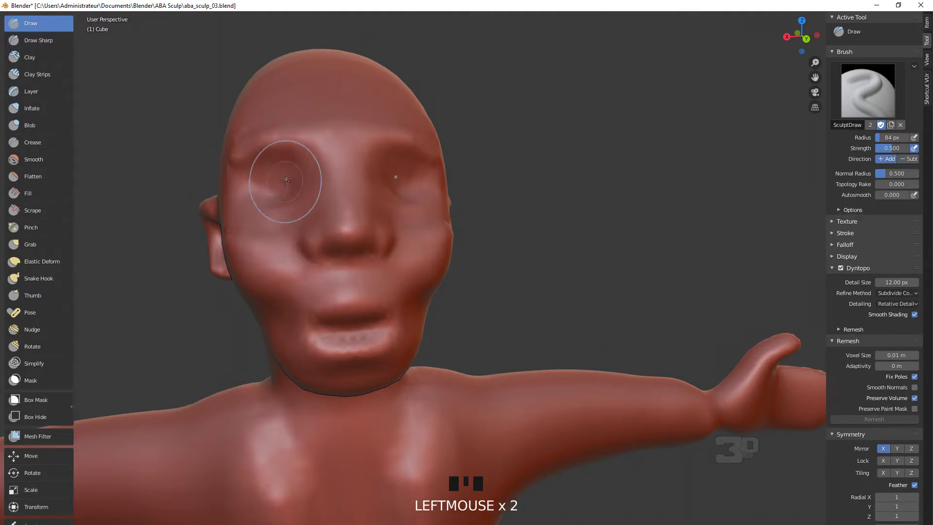
left_click_drag(312, 179, 357, 174)
left_click_drag(357, 175, 424, 198)
Check the mesh wireframe in Edit Mode and return to Sculpt Mode
key("Tab")
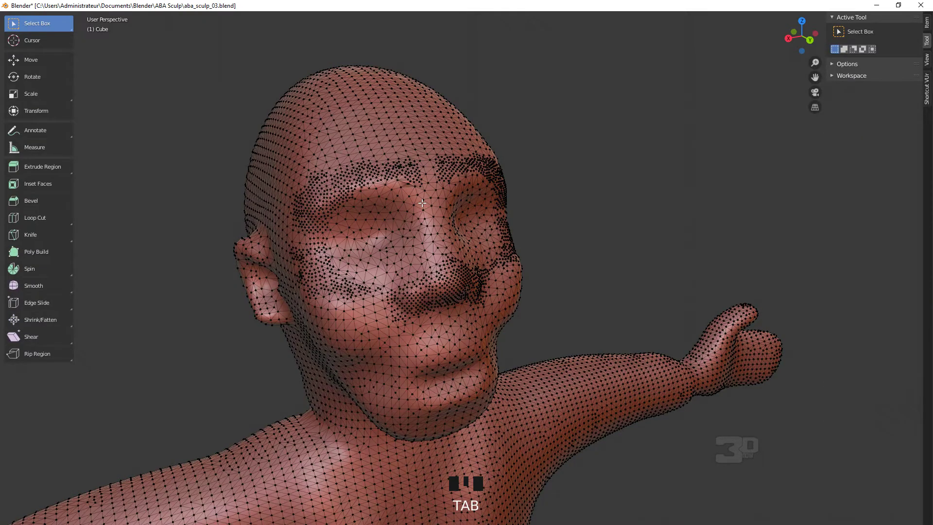
key("Tab")
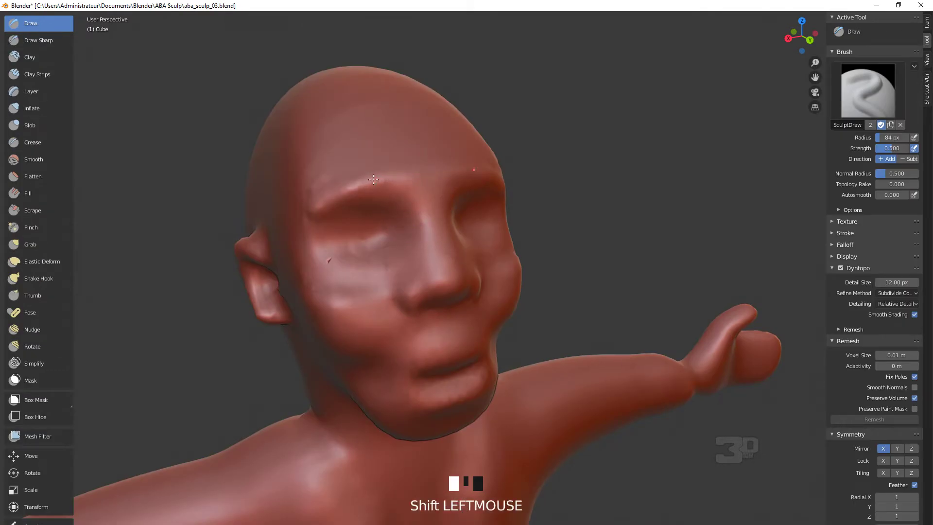
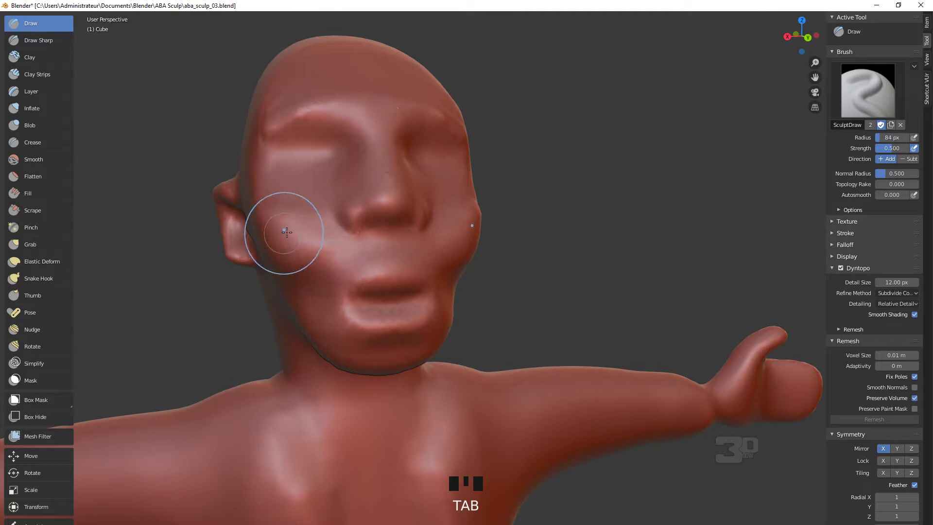
Stroke volume onto the chest with the Draw brush and pan down to the legs
scroll("down", 3)
middle_click(421, 319)
scroll("down", 3)
left_click_drag(490, 328, 520, 331)
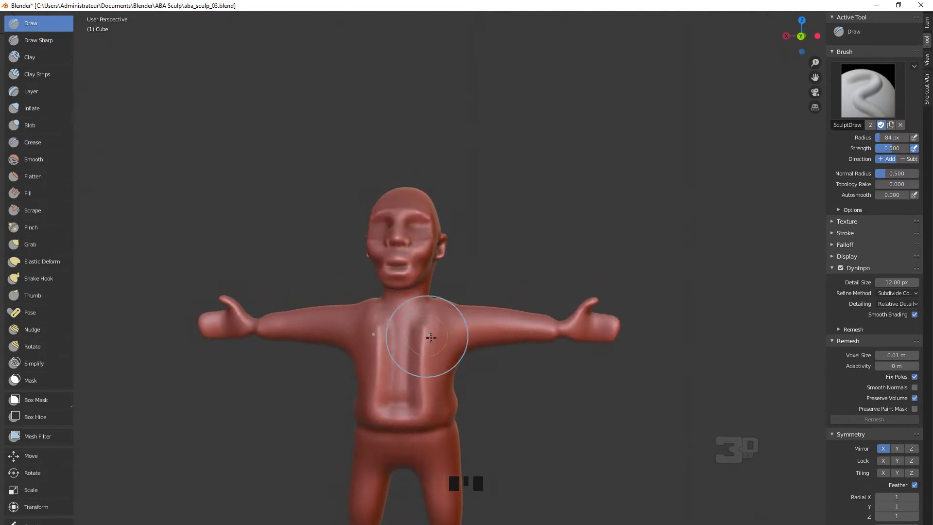
left_click_drag(533, 389, 429, 343)
Crease ankle grooves around the lower legs, orbiting between strokes
scroll("up", 3)
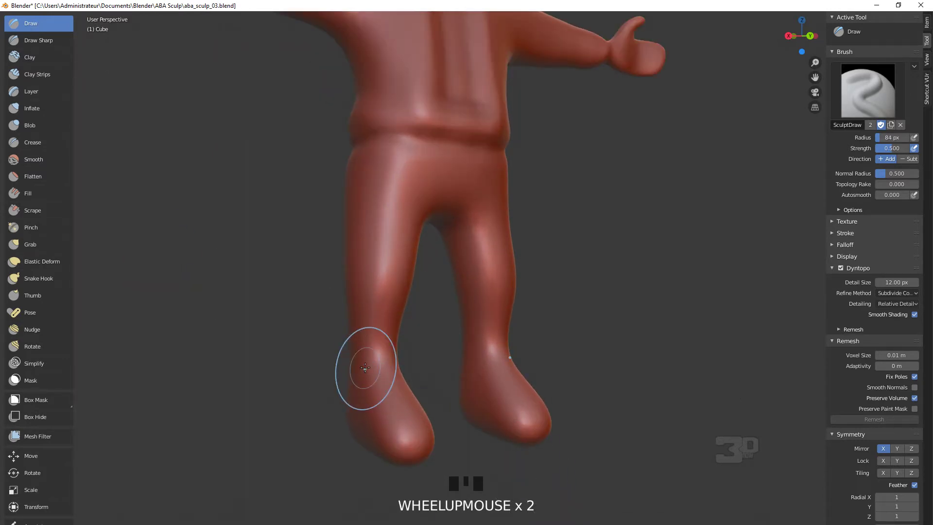
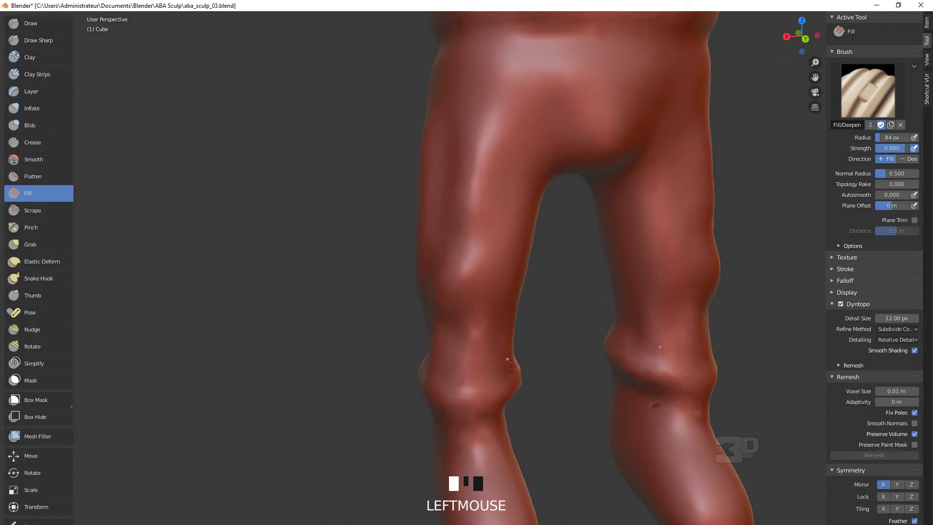
middle_click(508, 363)
scroll("up", 3)
left_click_drag(521, 344, 521, 339)
middle_click(521, 339)
scroll("up", 3)
left_click_drag(524, 324, 531, 327)
Continue creasing folds around the side of the leg and the waistband
middle_click(531, 327)
scroll("down", 3)
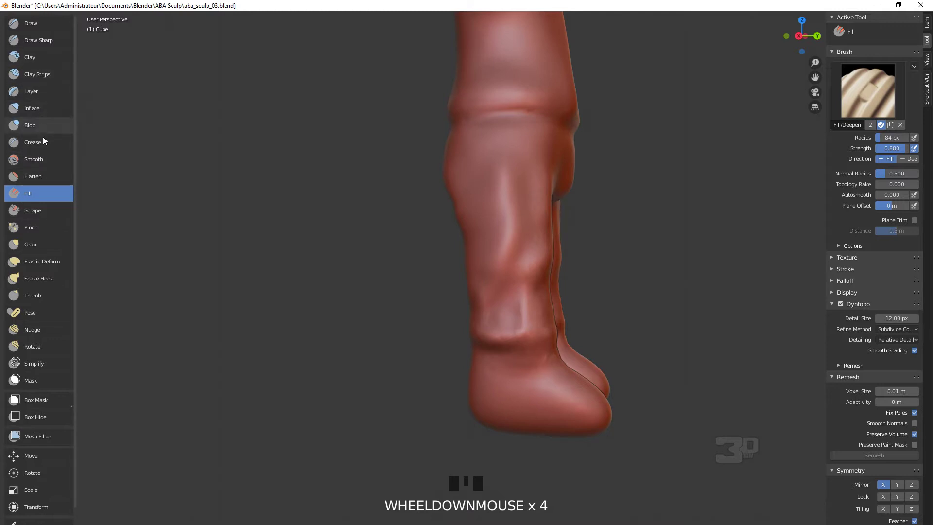
left_click_drag(49, 148, 486, 333)
middle_click(486, 333)
left_click_drag(459, 344, 489, 339)
middle_click(488, 339)
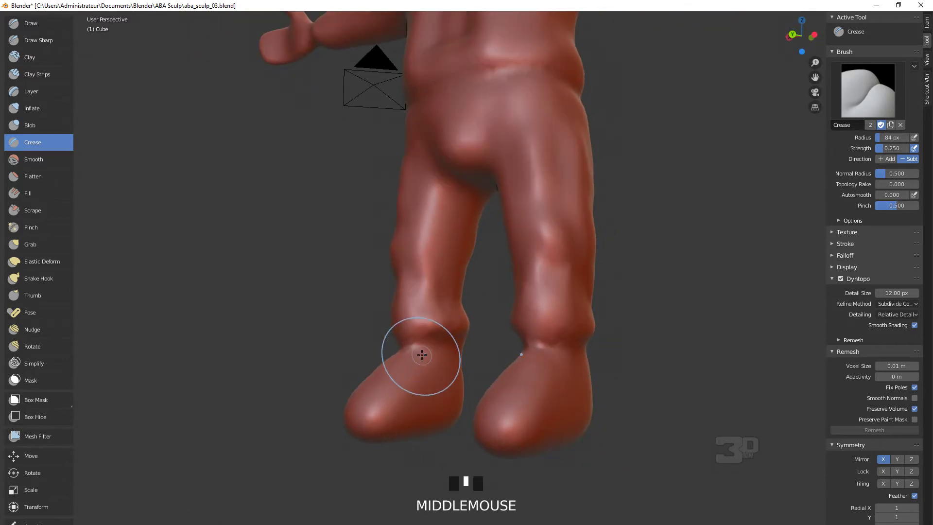
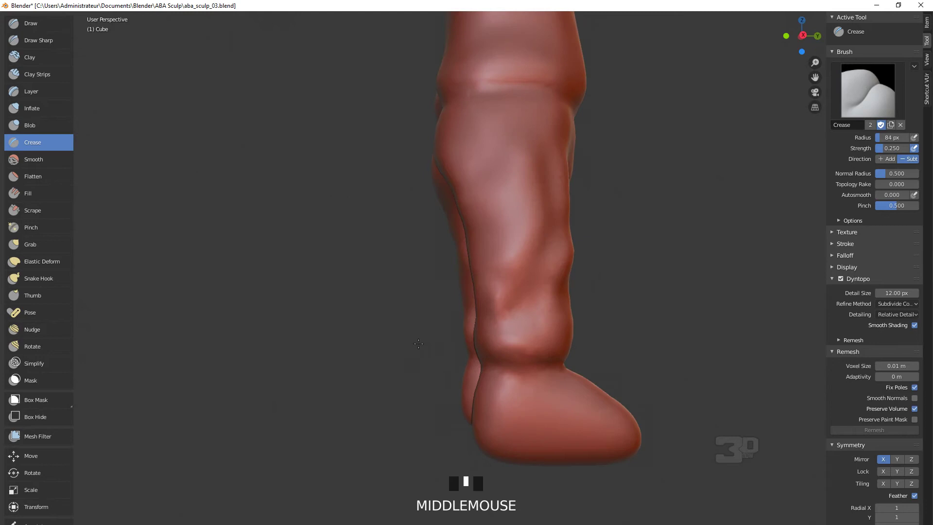
Switch to the Grab brush to pull the foot geometry into shape
scroll("down", 3)
left_click(38, 247)
scroll("up", 3)
Pull the feet forward into longer shapes with Grab and flatten their soles
middle_click(630, 365)
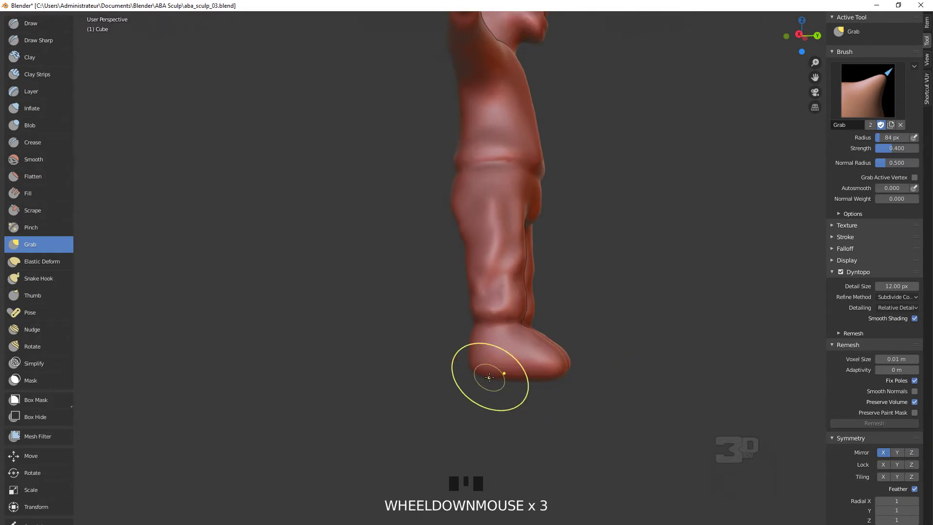
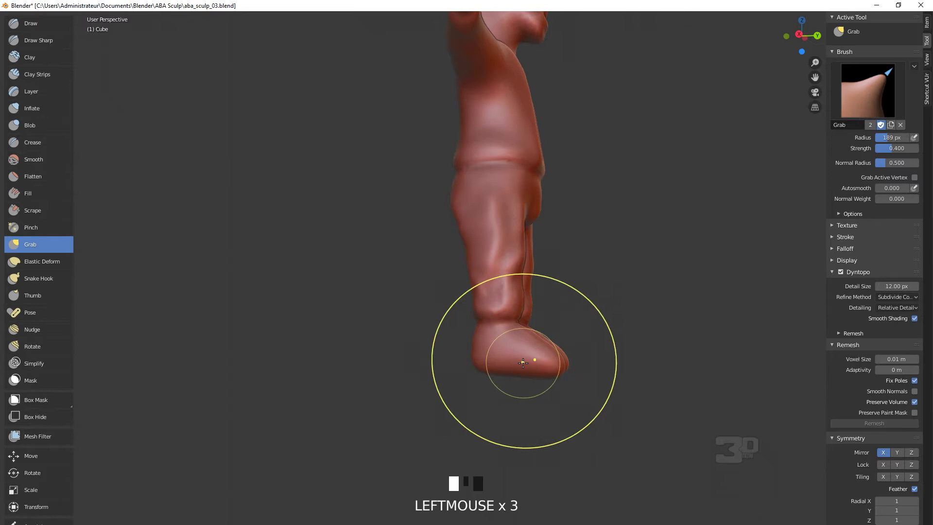
left_click_drag(576, 316, 456, 371)
left_click_drag(456, 370, 484, 342)
left_click_drag(484, 342, 40, 183)
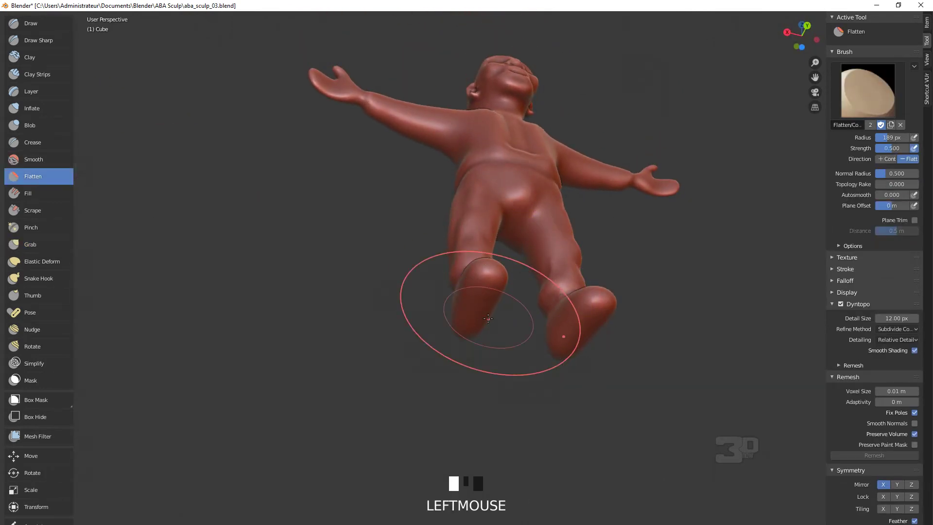
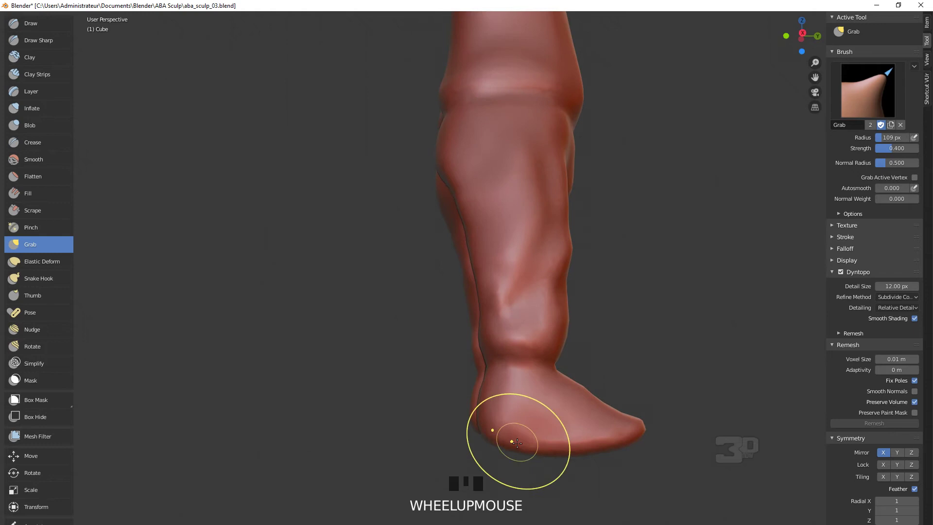
Shape the heel and stretch the toe end of the foot with Grab
left_click_drag(519, 445, 650, 415)
left_click_drag(650, 415, 47, 22)
Switch back to the Draw brush to build up form on the legs
left_click(47, 22)
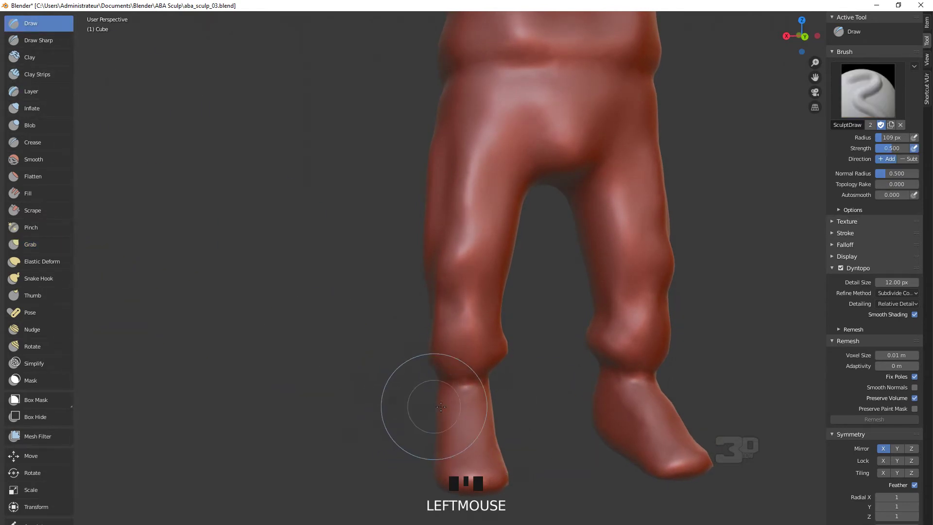
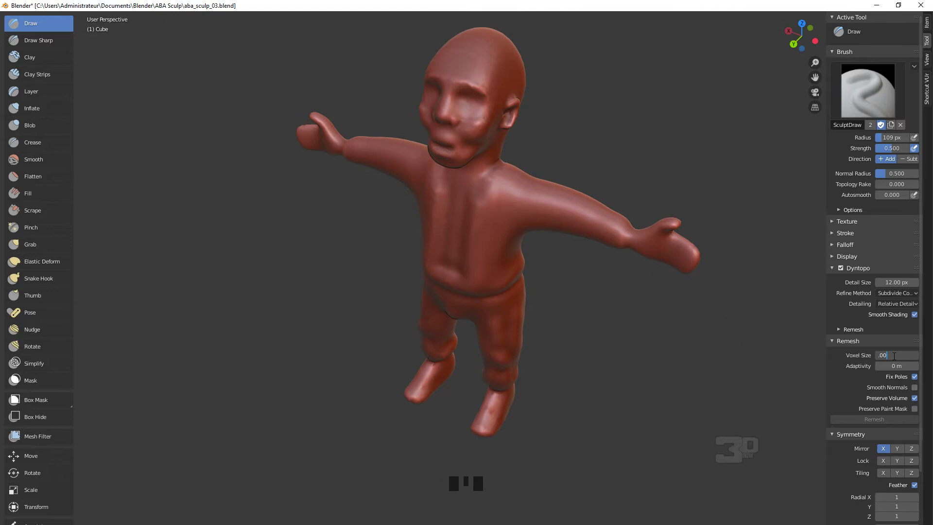
Remesh the character at a 0.005 m voxel size and inspect the waist
key("KP_0")
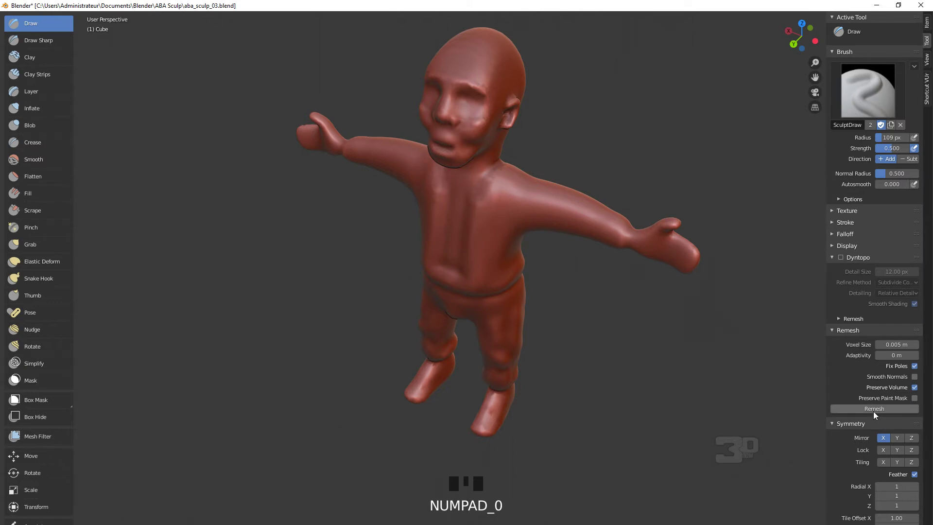
left_click(878, 416)
middle_click(614, 285)
scroll("up", 3)
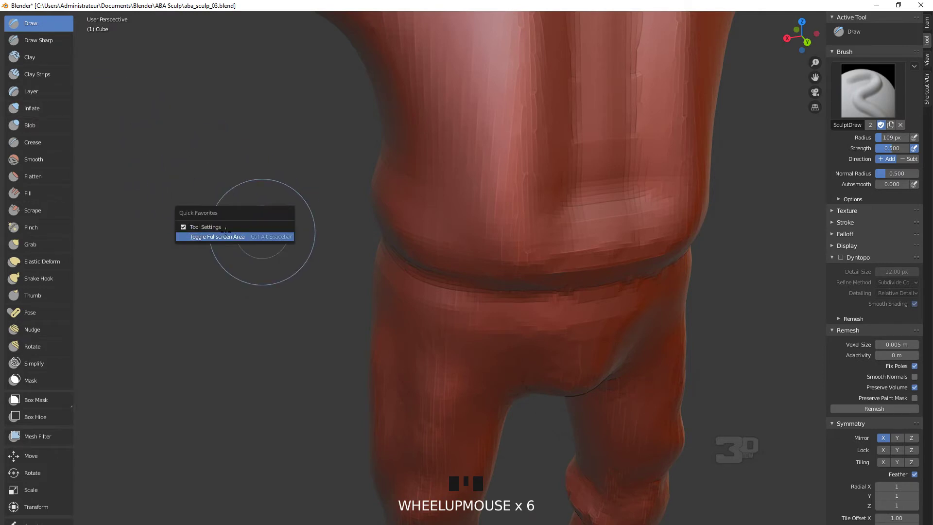
Show the brush Tool Settings bar via Quick Favorites and re-enable Dyntopo
key("q")
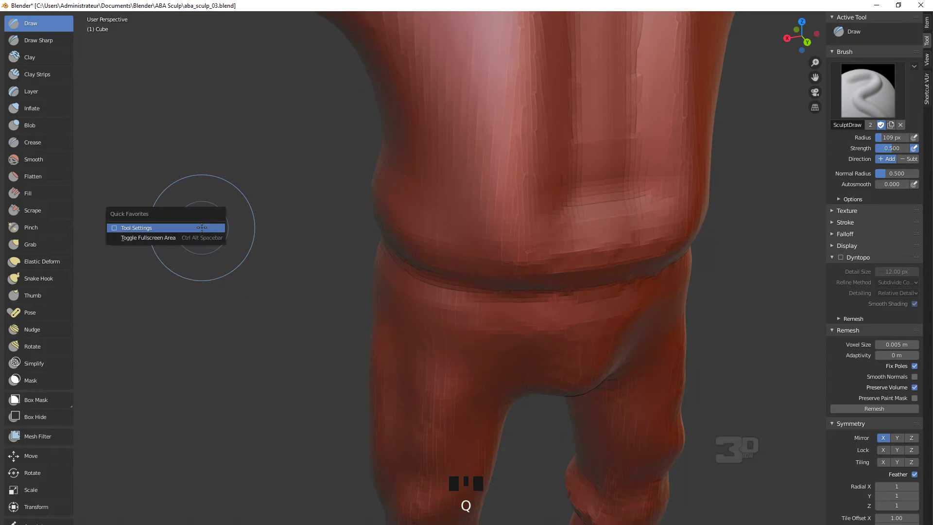
key("q")
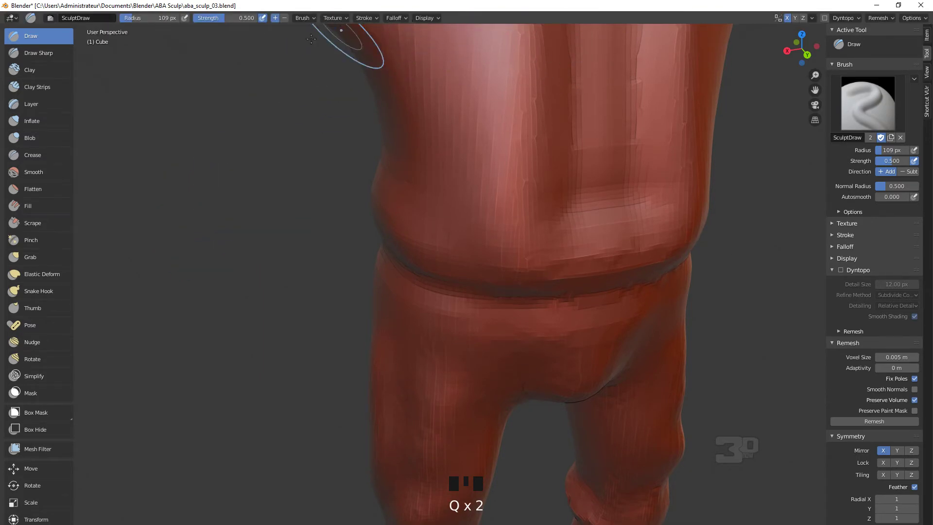
scroll("down", 3)
scroll("up", 3)
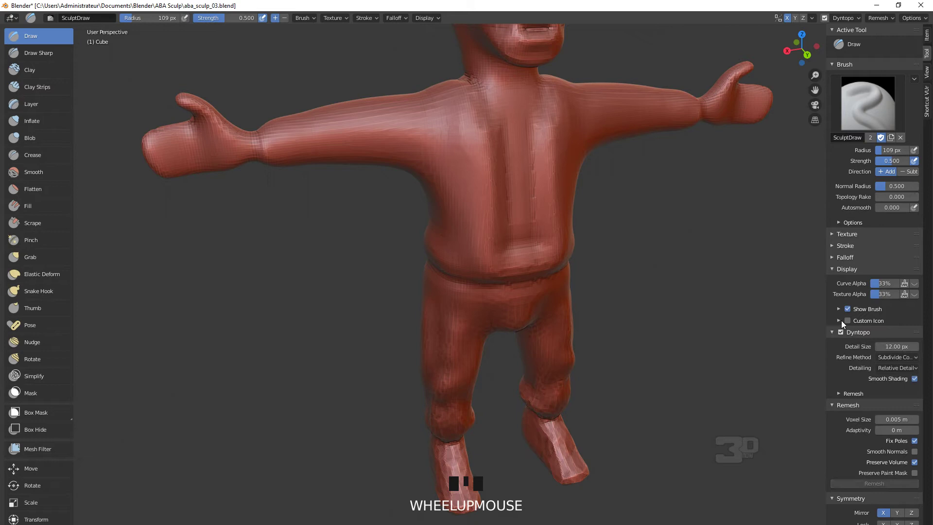
Toggle the Dyntopo checkbox off and back on for the remeshed figure
left_click(917, 385)
left_click(918, 385)
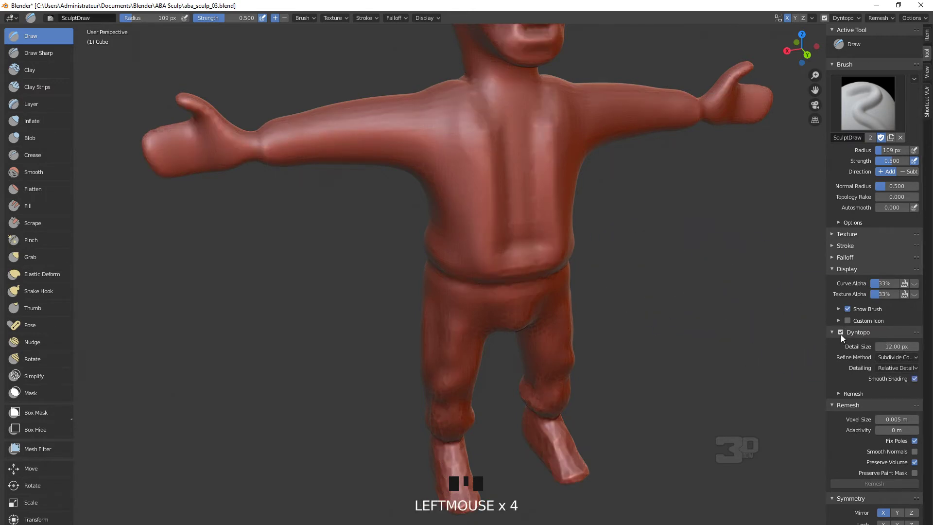
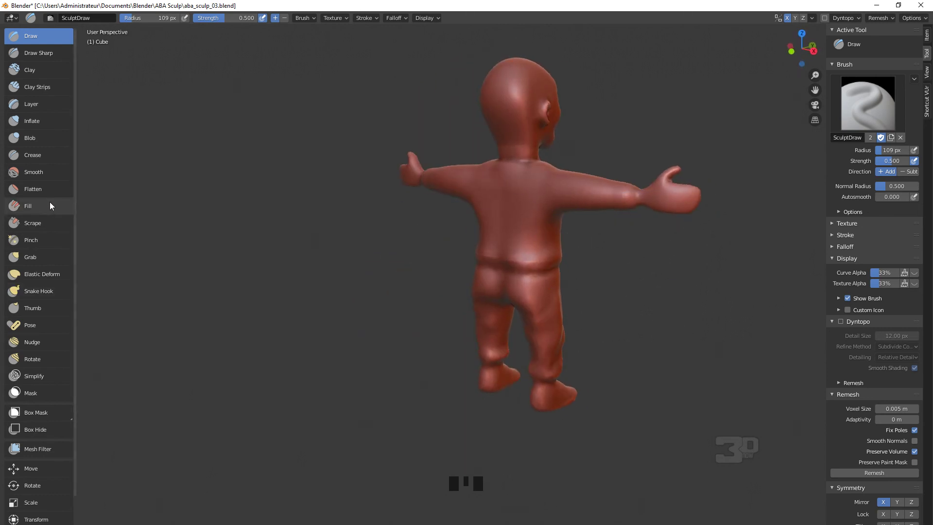
Pull the belly outward with Grab into a rounder torso, then face it front-on
left_click_drag(42, 259, 538, 227)
left_click_drag(539, 226, 474, 240)
left_click_drag(475, 239, 573, 254)
middle_click(572, 254)
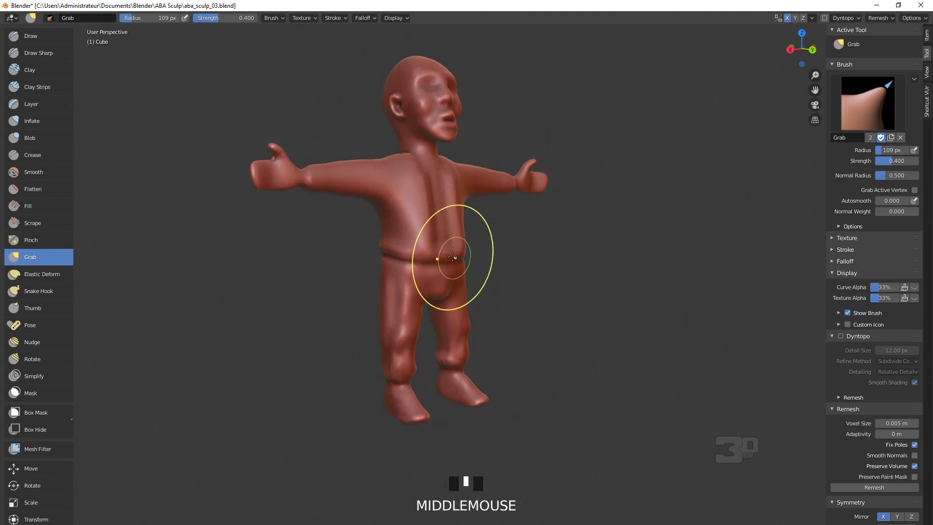